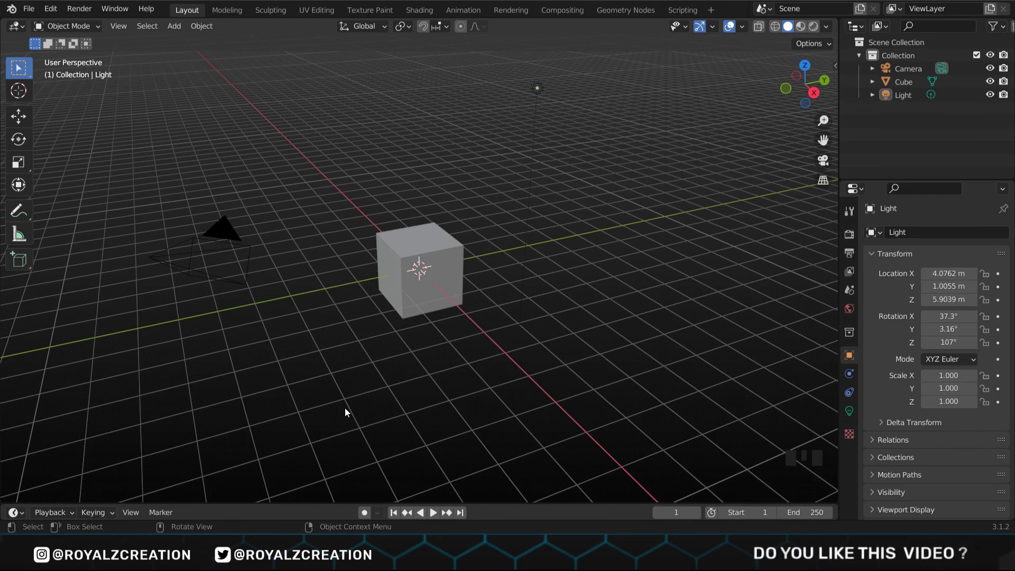
Delete the default camera, cube and light and view the empty scene from the front
key(a)
key(x)
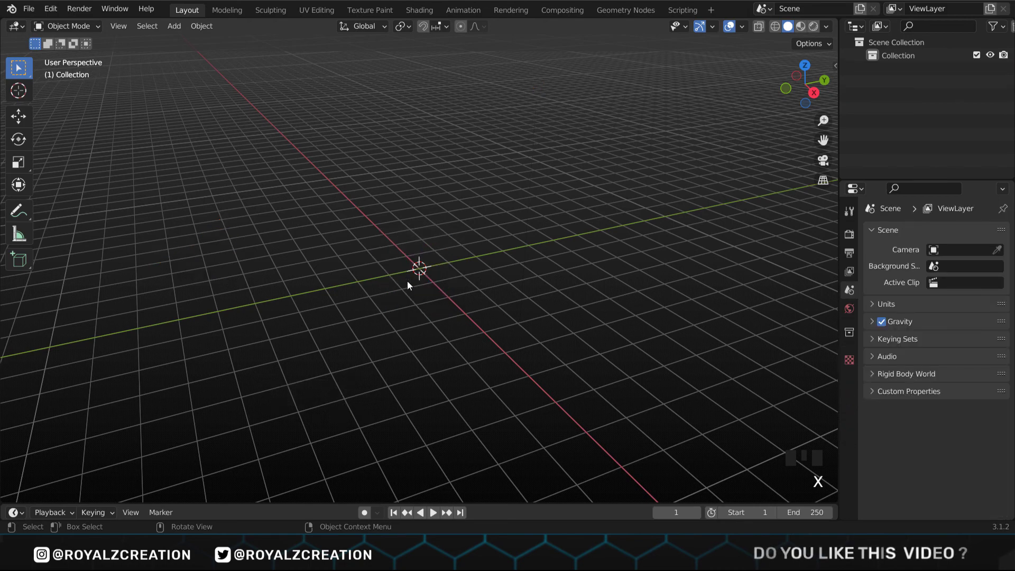
key(KP_1)
scroll(up, 3)
Add a cube with a Subdivision Surface modifier at viewport level 3 and render level 5
key(shift+a)
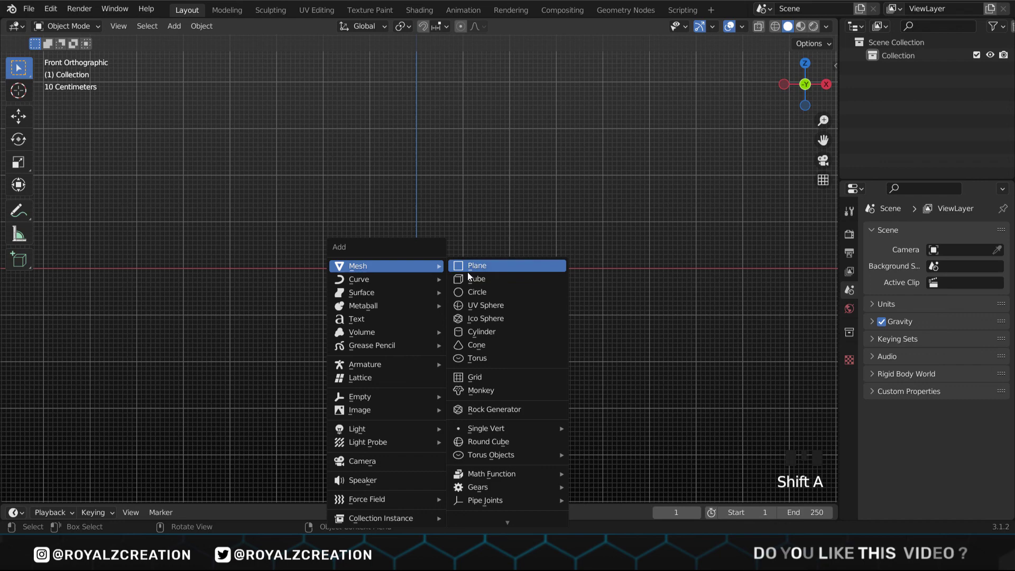
click(852, 375)
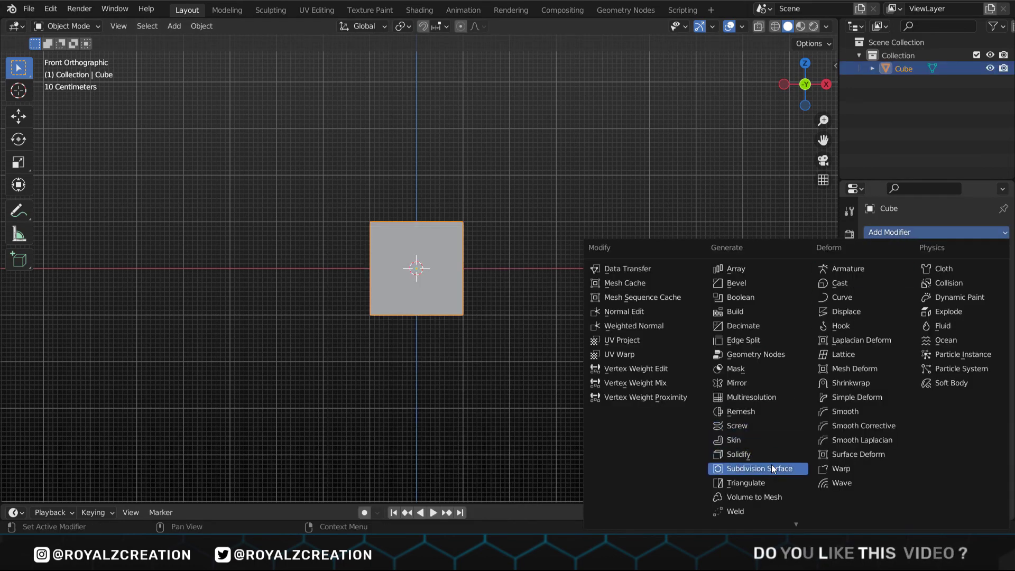
drag(774, 467, 985, 296)
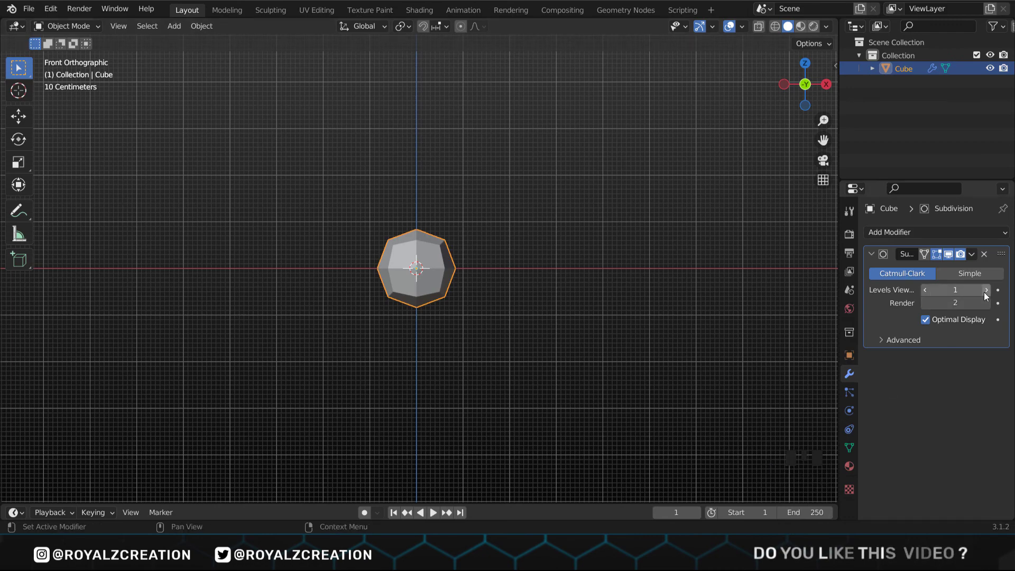
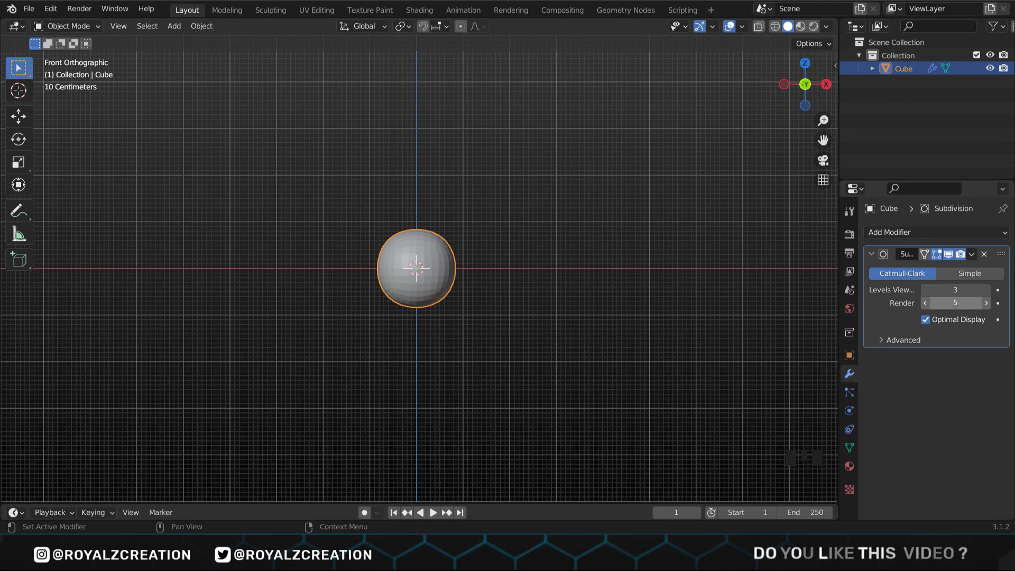
scroll(up, 3)
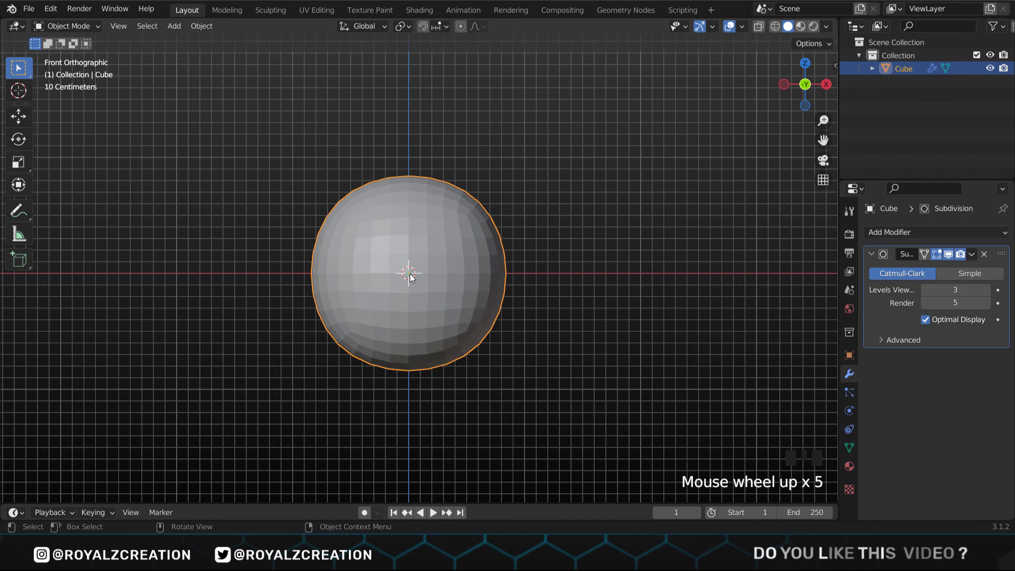
In Edit Mode with X-ray on, narrow the lower vertices into a taller rounded head shape
key(Tab)
scroll(up, 3)
click(760, 28)
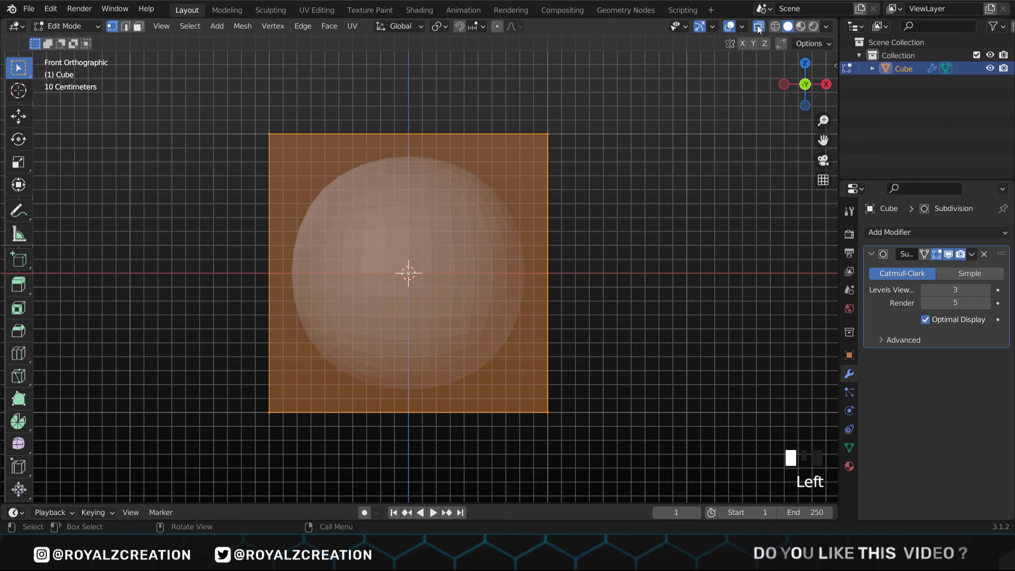
key(alt+z)
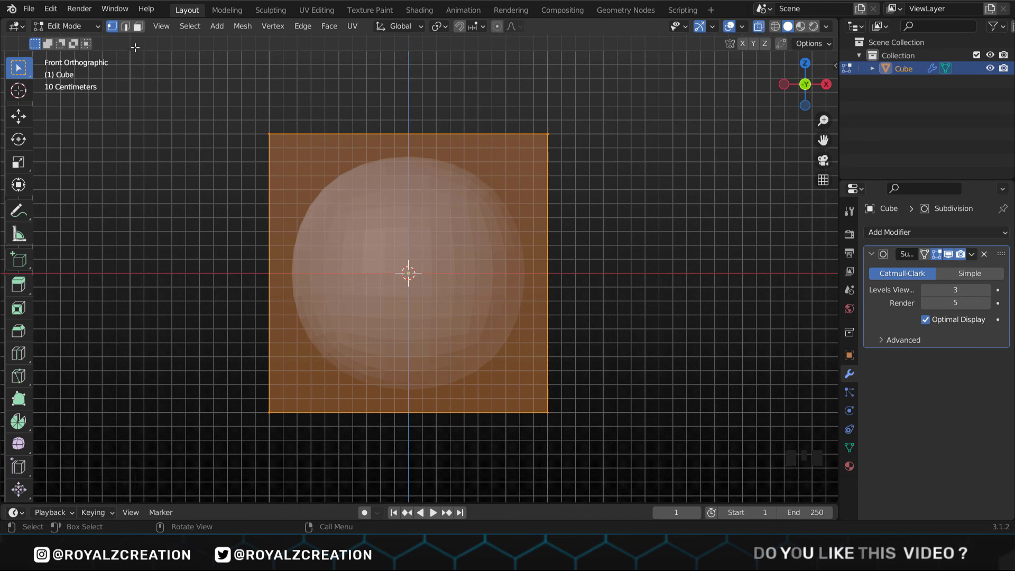
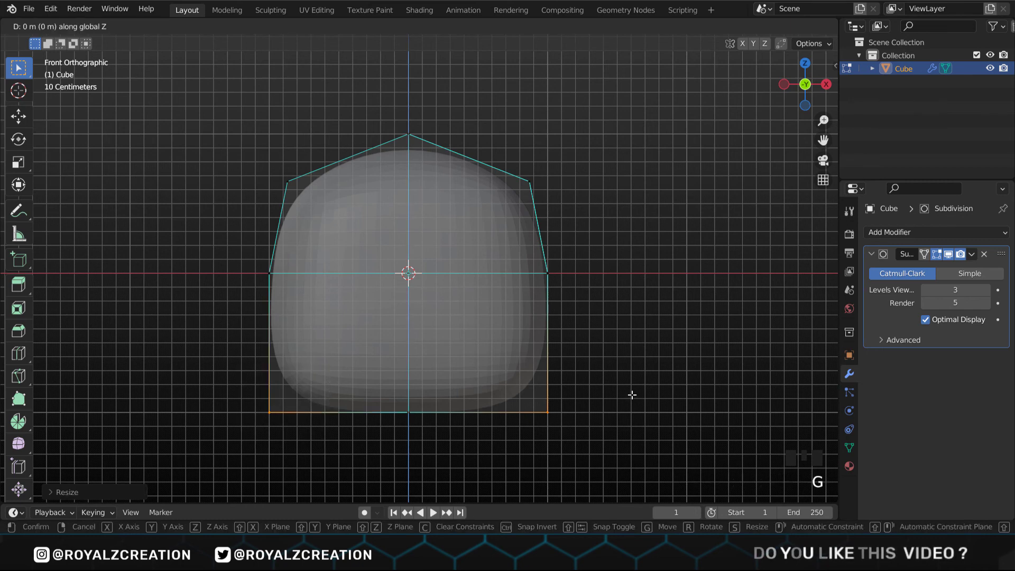
key(s)
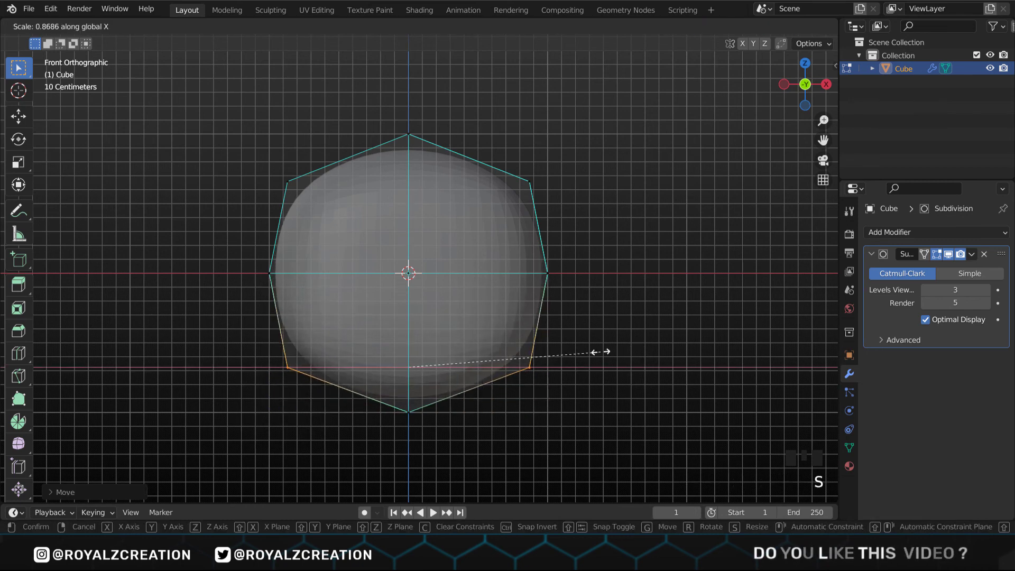
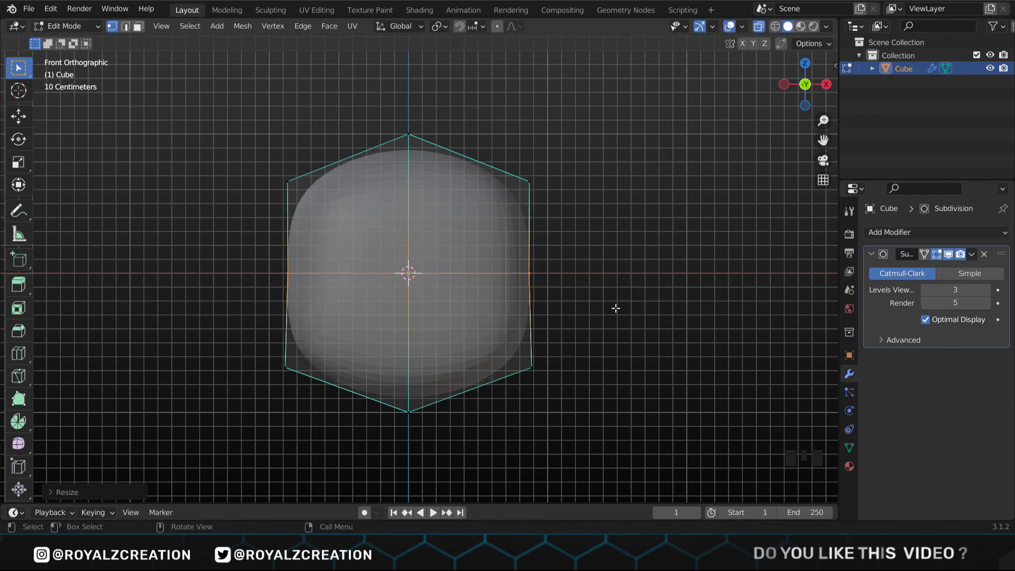
Back in Object Mode, place the 3D cursor just below the head and start adding a new cube
key(Tab)
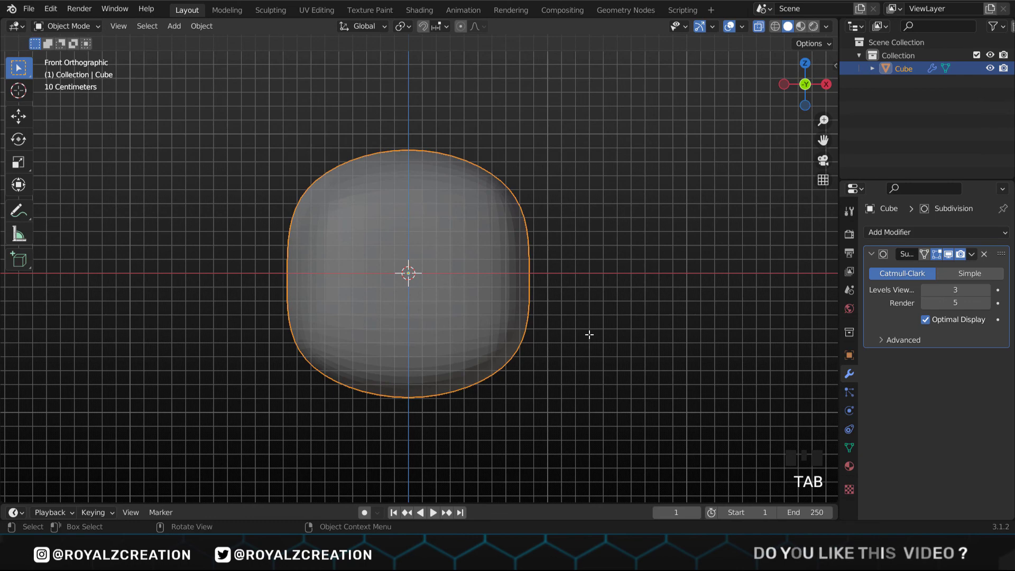
middle_click(461, 325)
scroll(up, 3)
right_click(463, 332)
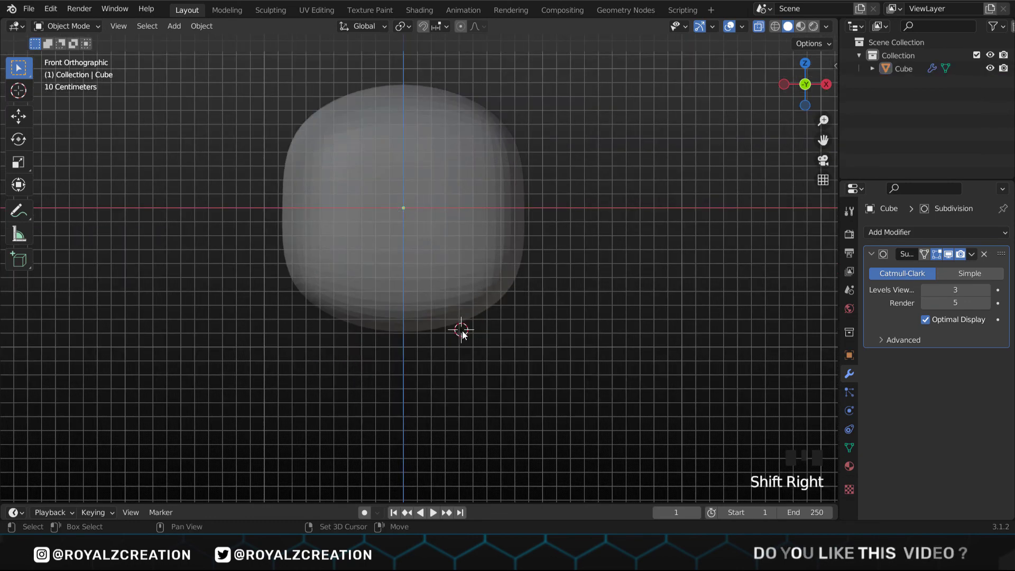
key(shift+a)
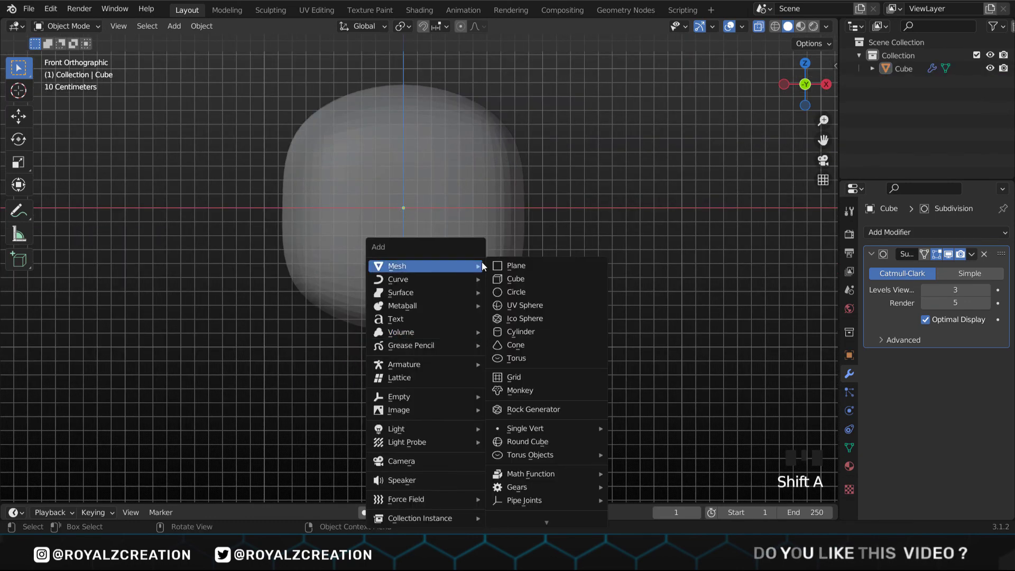
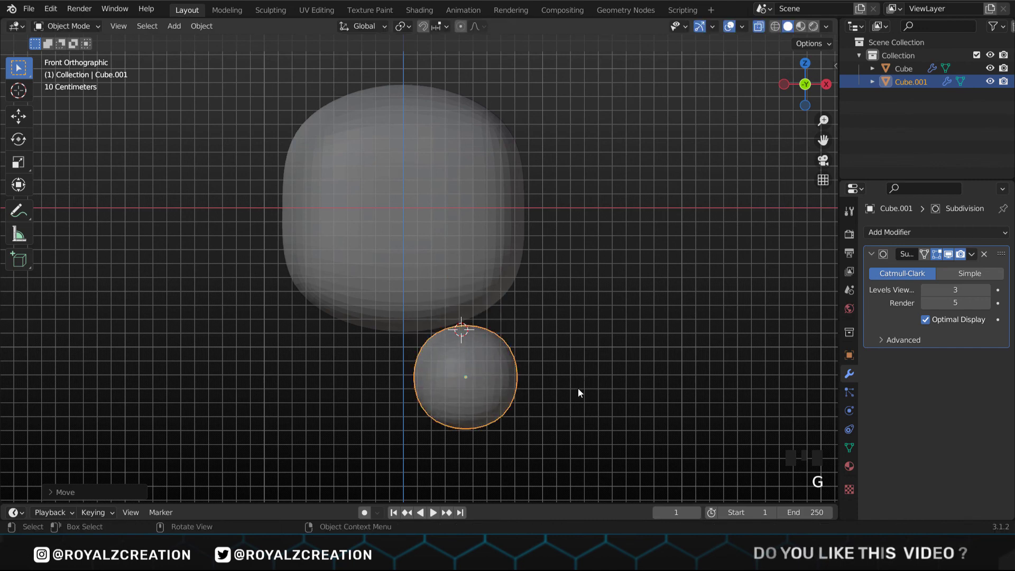
Scale the body piece's top vertices inward and slide the top edge to form a tapered neck
key(Tab)
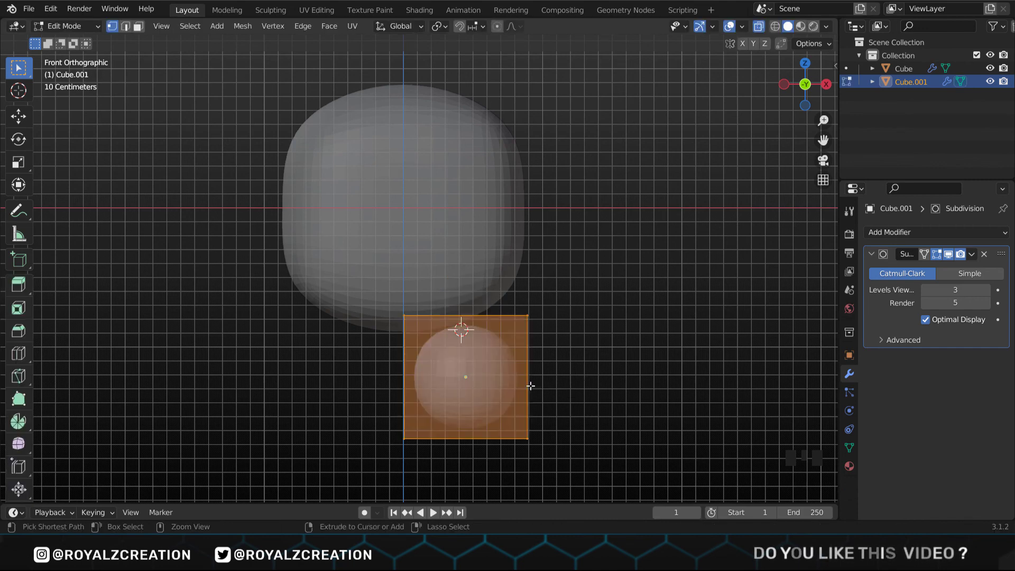
key(ctrl+r)
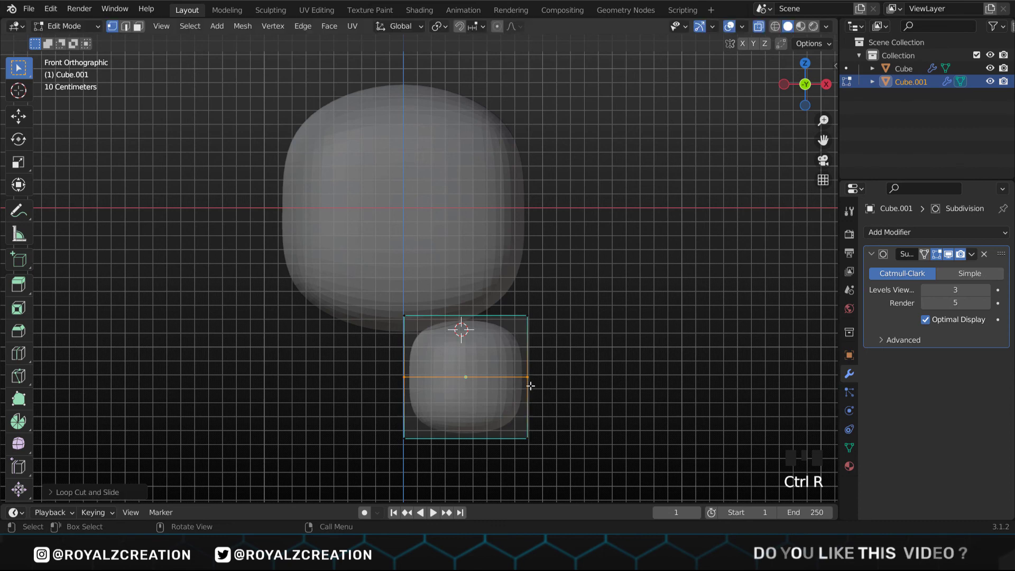
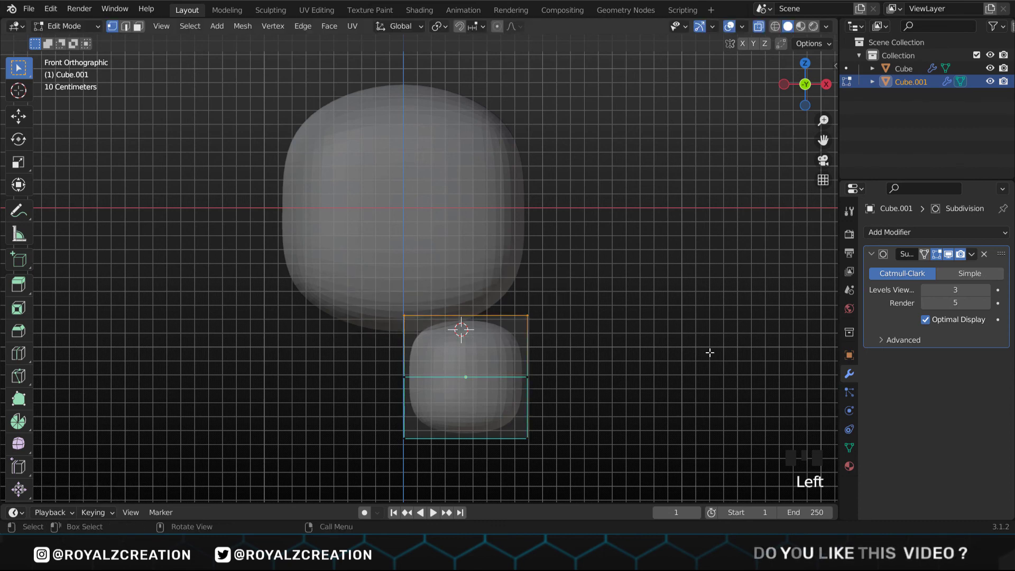
key(s)
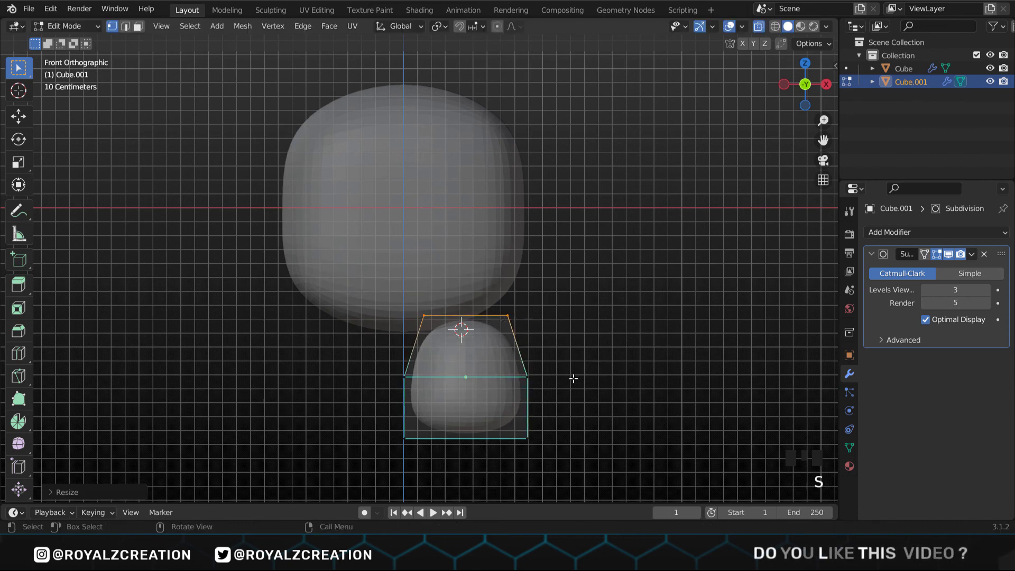
key(ctrl+r)
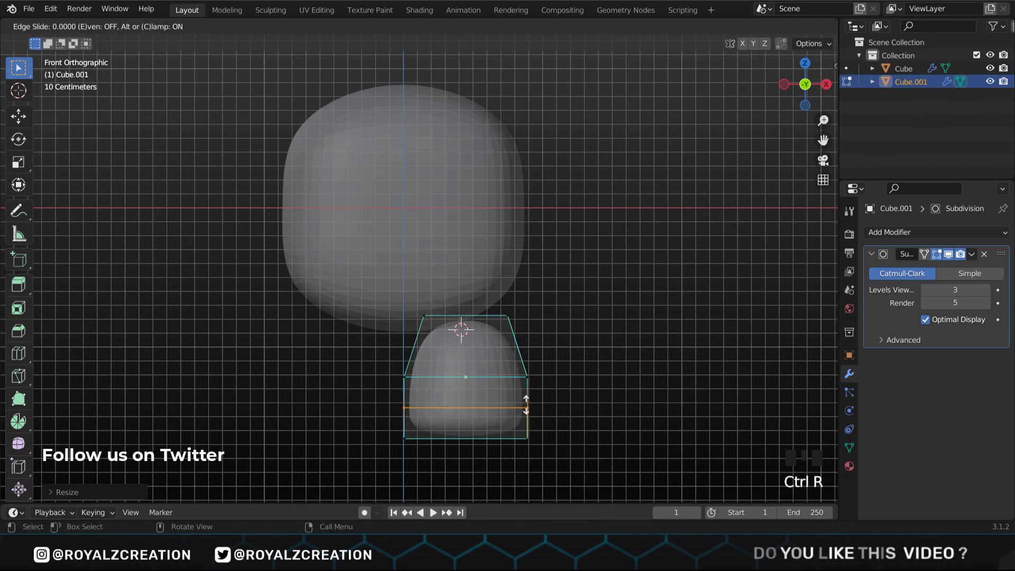
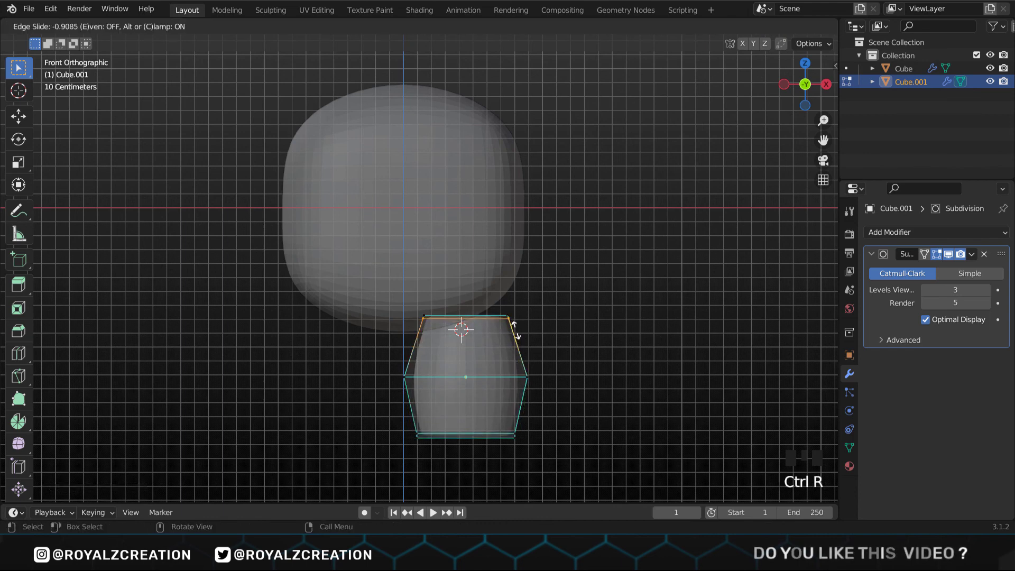
key(Tab)
click(583, 367)
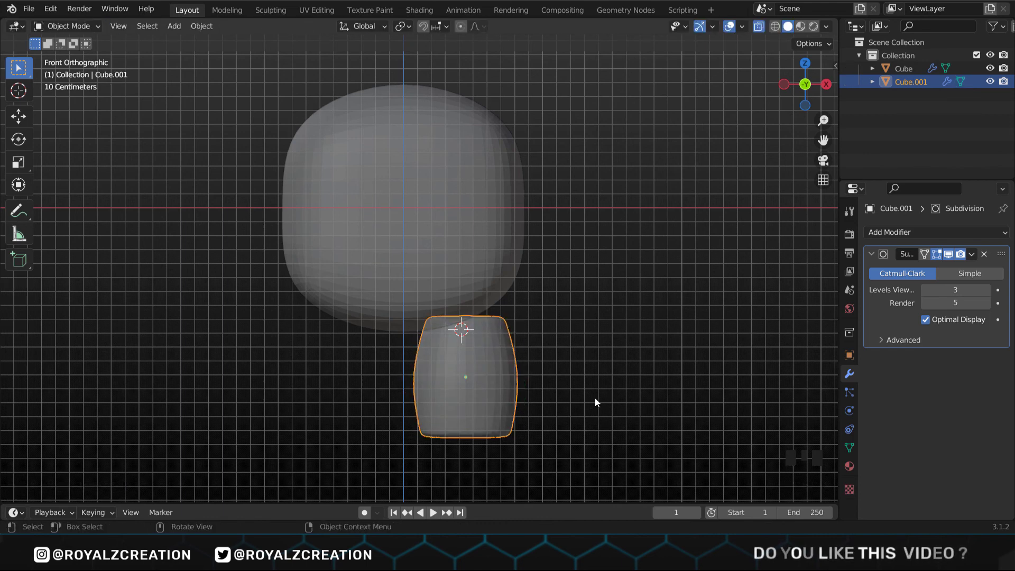
Move the tapered piece up to sit just under the head
key(g)
click(597, 361)
click(762, 29)
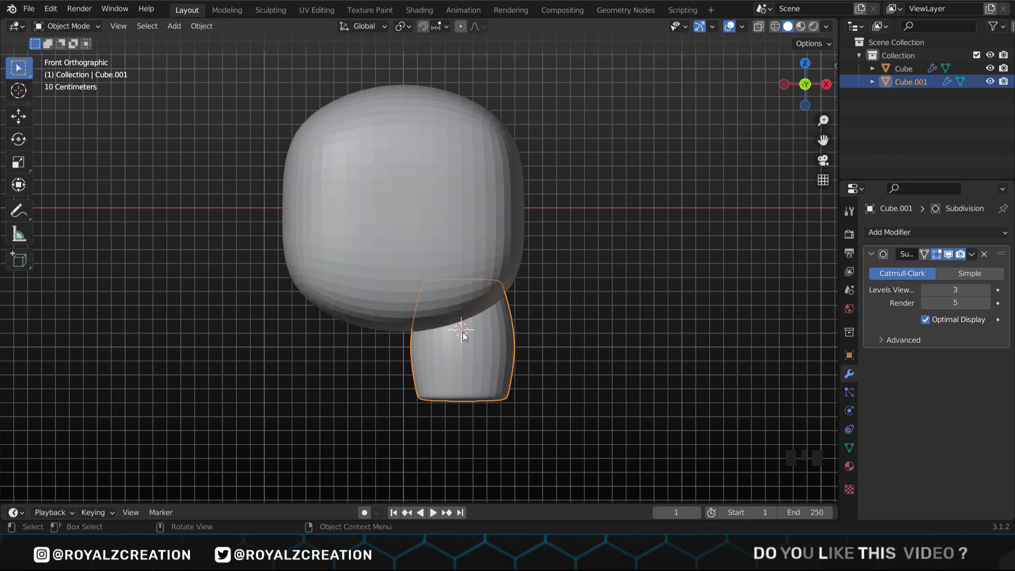
key(shift+s)
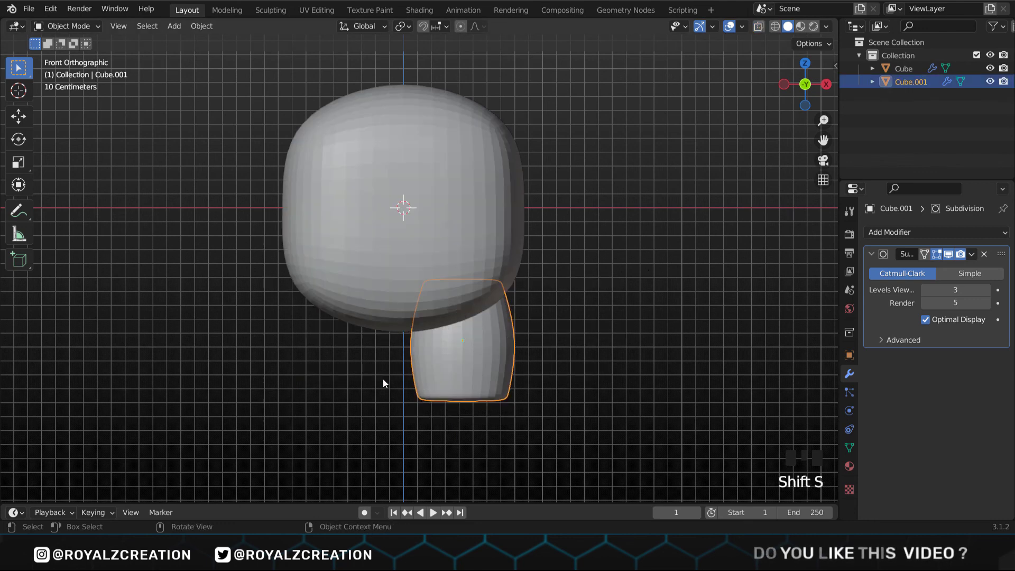
Add a Mirror modifier on the X axis so the piece becomes a pair of legs
drag(201, 27, 346, 86)
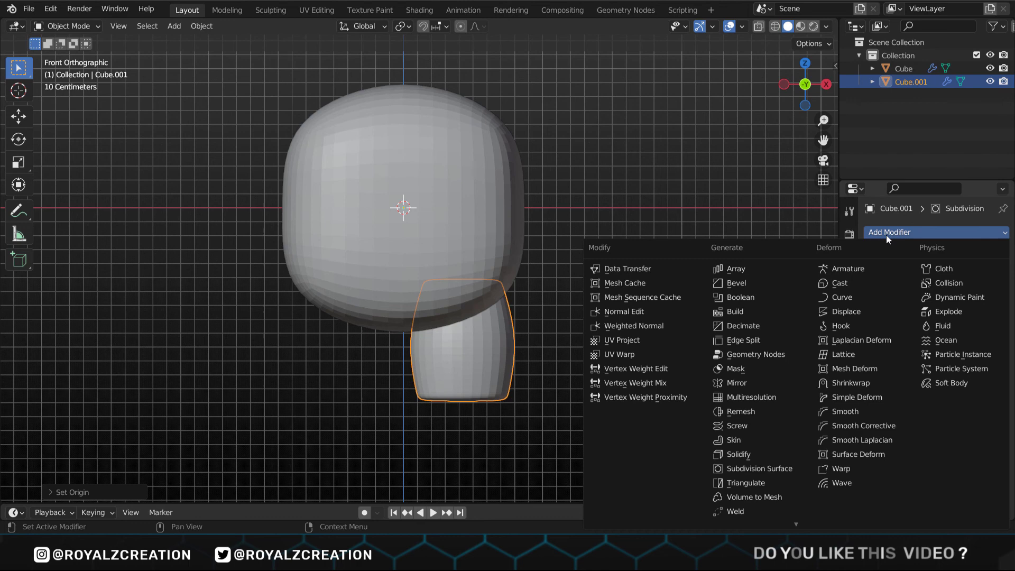
drag(738, 383, 522, 358)
click(555, 339)
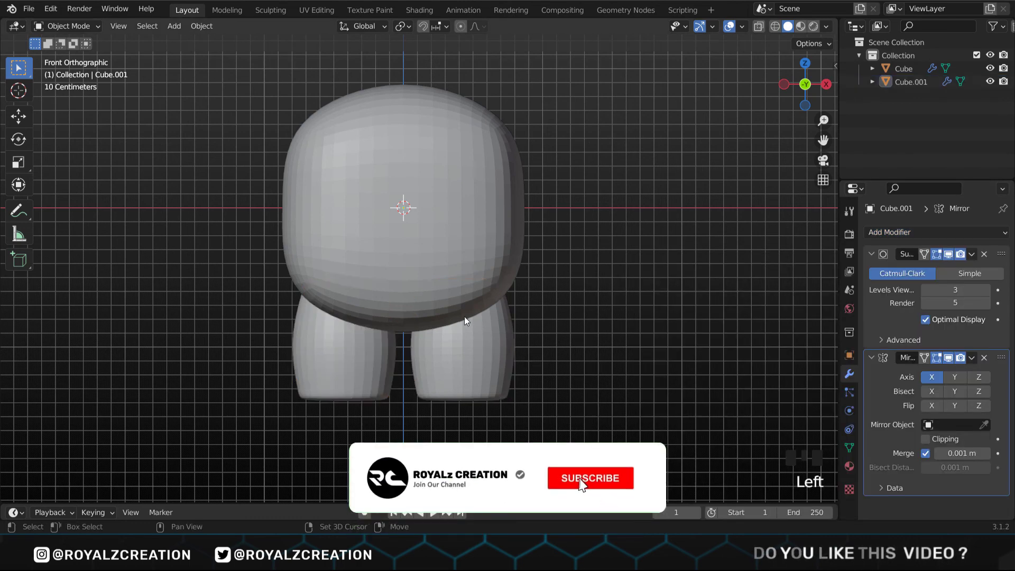
drag(463, 311, 471, 327)
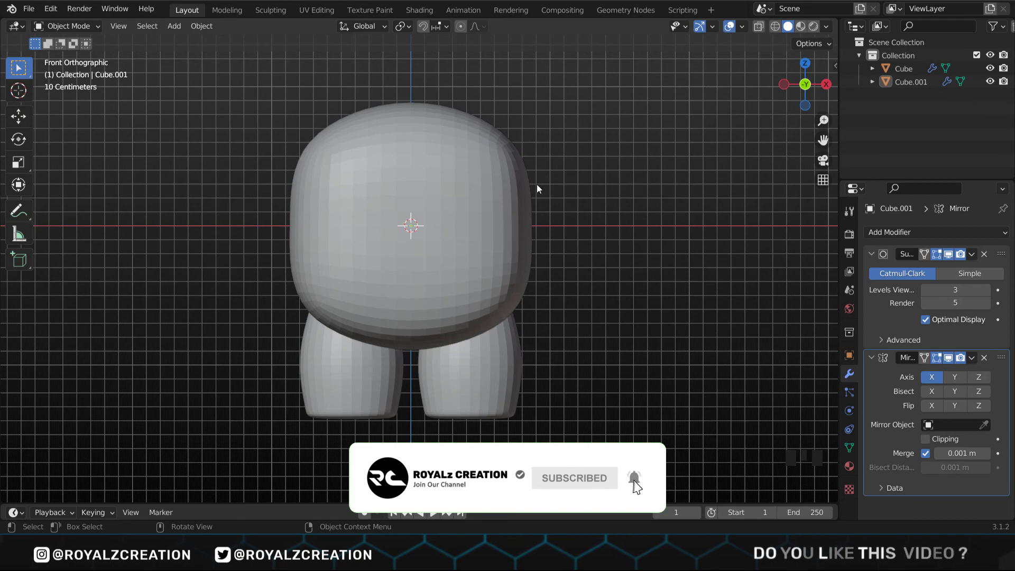
Add a small subdivided cube and place it as a ball beside the head
right_click(534, 172)
key(shift+a)
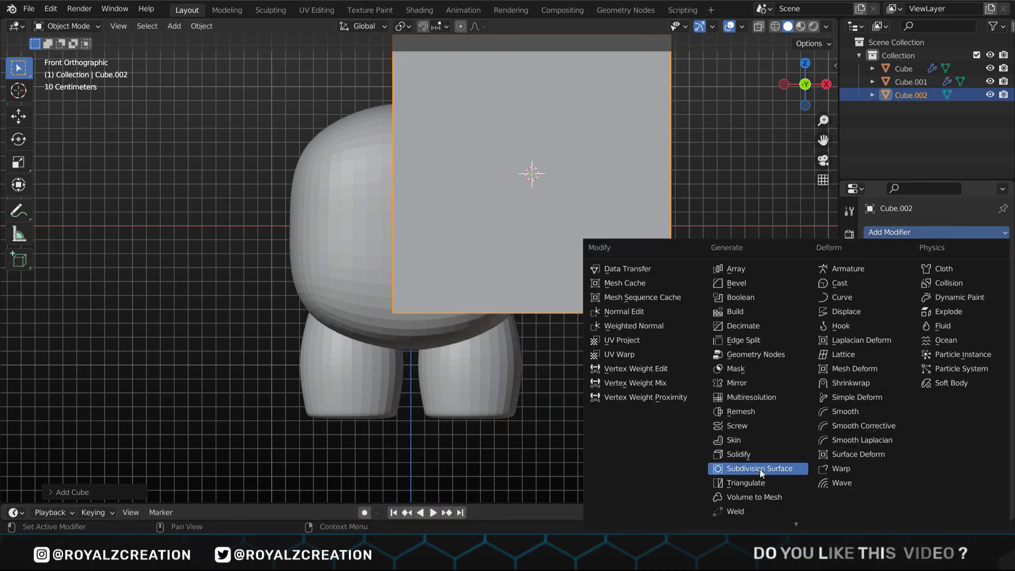
click(762, 472)
key(s)
key(g)
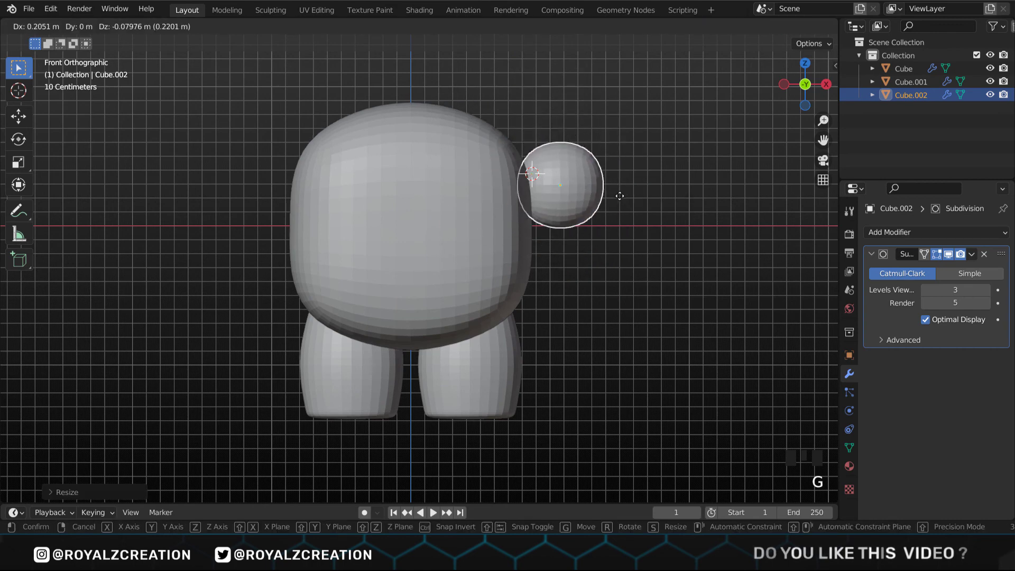
click(619, 166)
key(g)
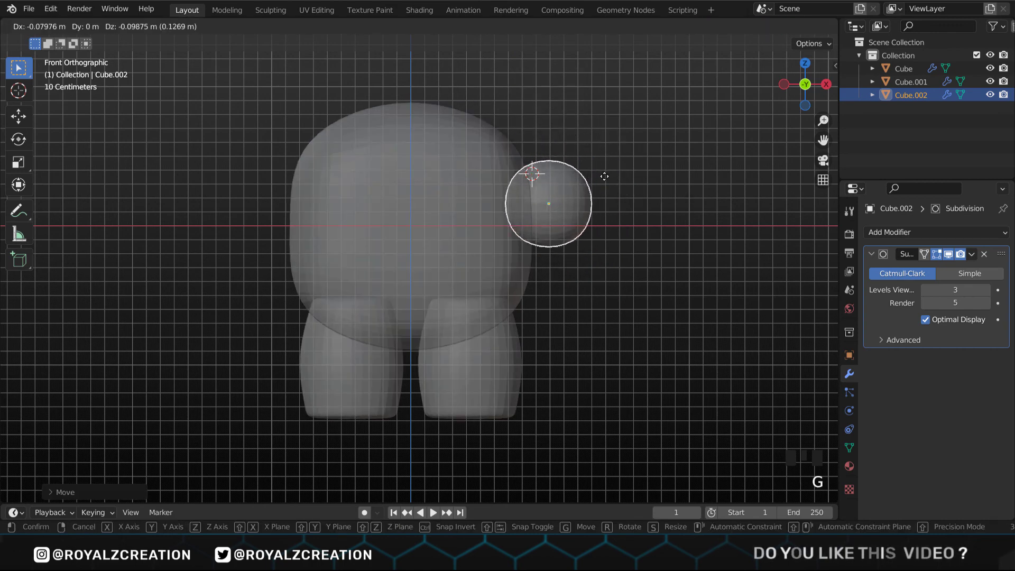
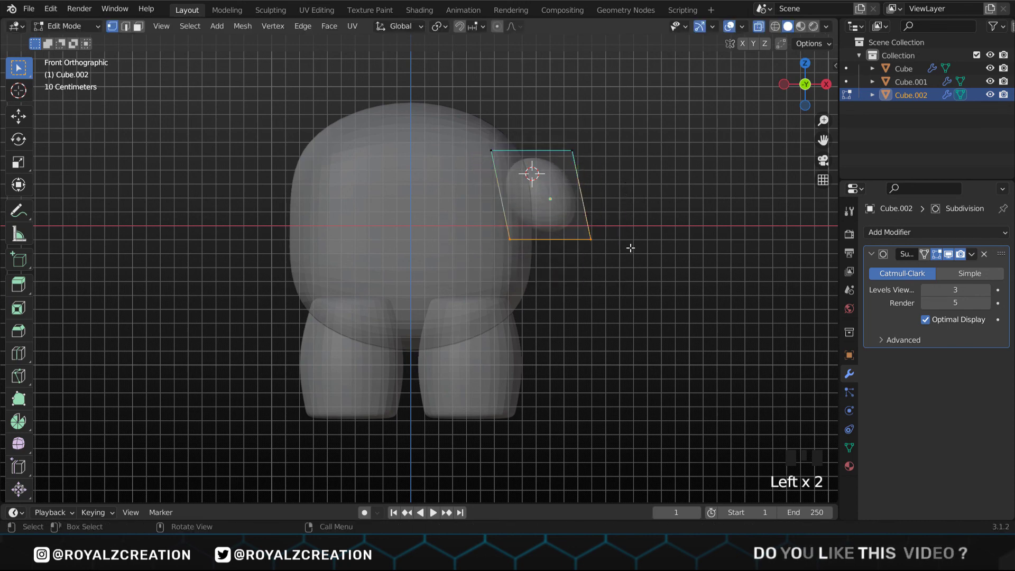
Extrude the ball's bottom downward, tilt it outward and move it into a curved arm
key(e)
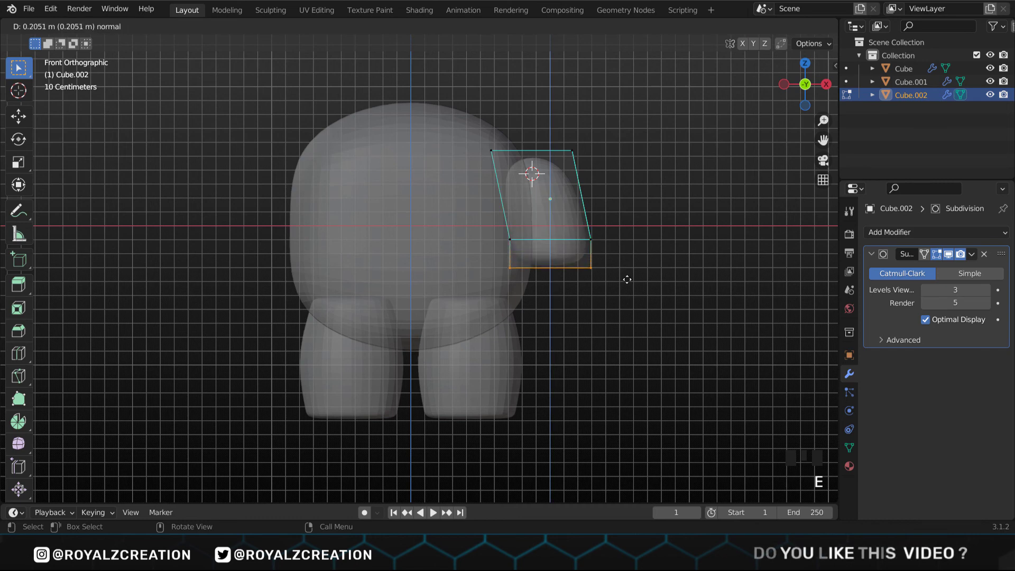
key(ctrl+z)
key(r)
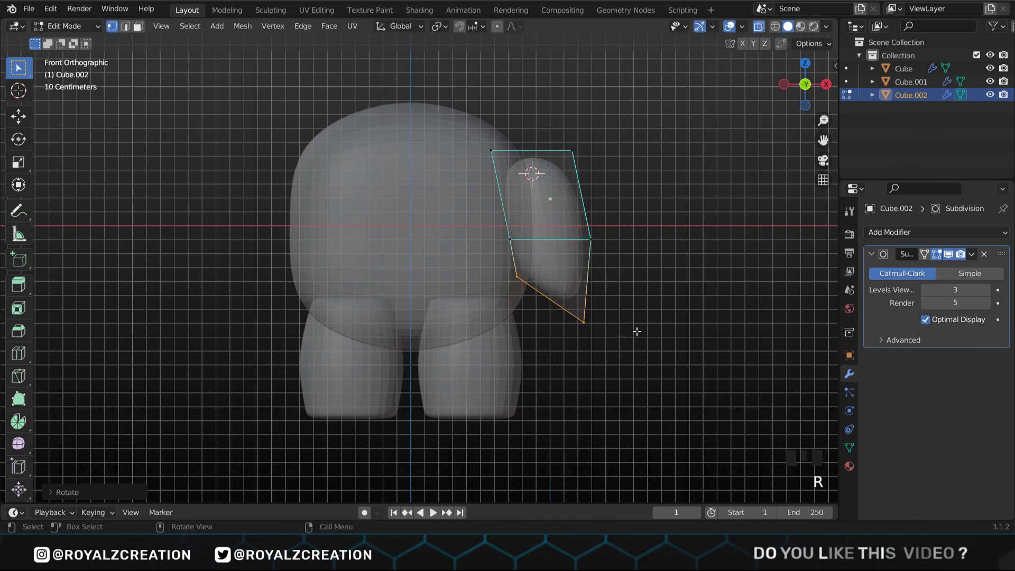
key(g)
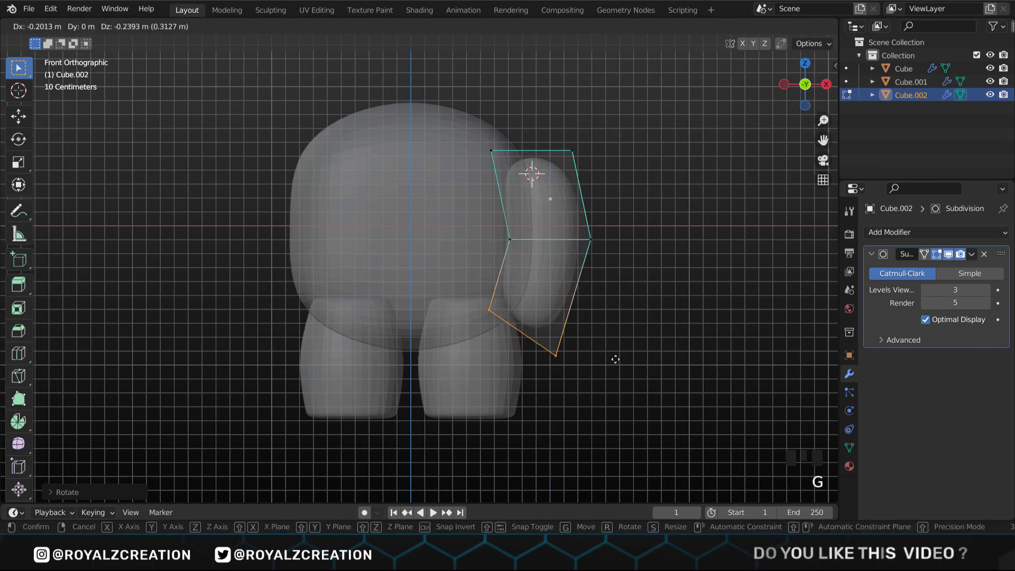
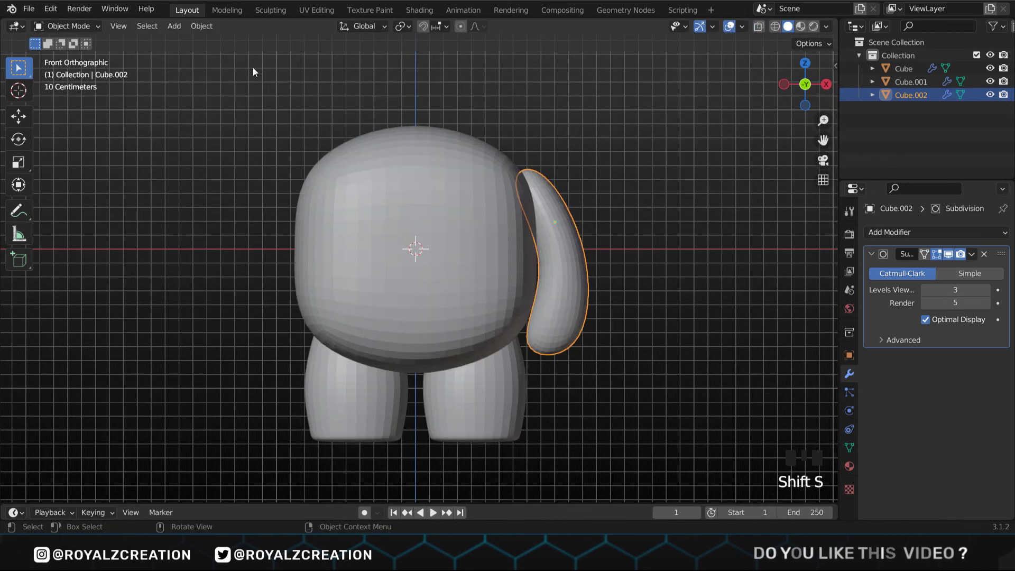
Add a Mirror modifier so the arm is duplicated on the other side of the body
drag(194, 26, 873, 225)
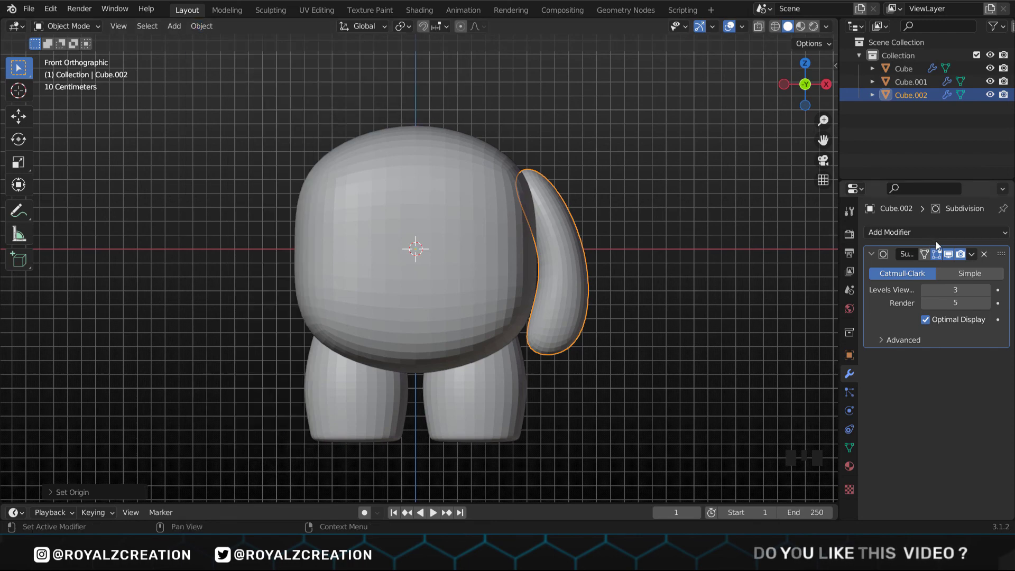
drag(733, 388, 660, 332)
scroll(down, 3)
key(ctrl+s)
Reframe the character, deselect everything and select the body
drag(433, 253, 443, 273)
key(ctrl+s)
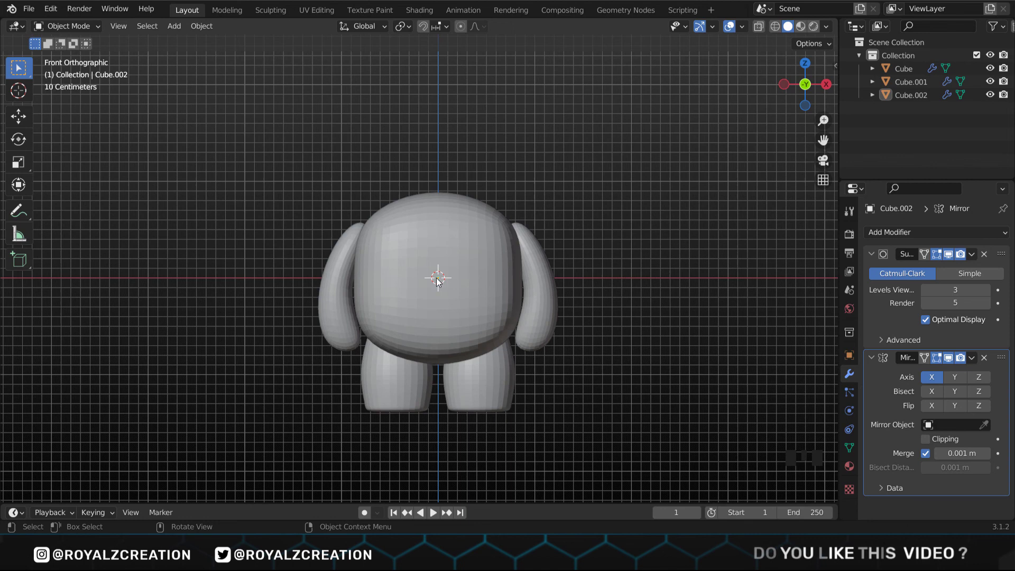
click(439, 281)
From the side view, scale the body slightly along Y to flatten it and save the file
click(439, 282)
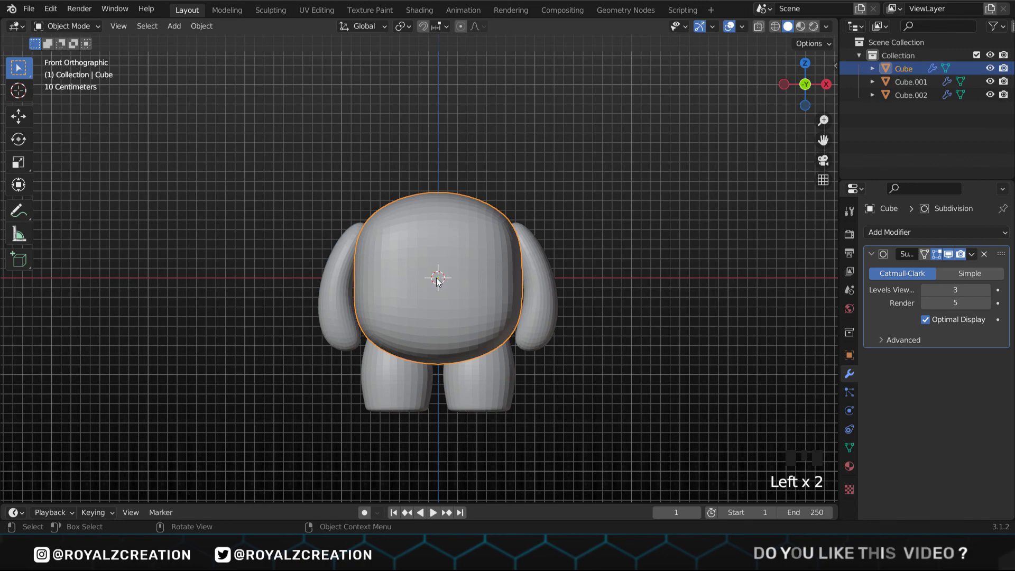
key(KP_3)
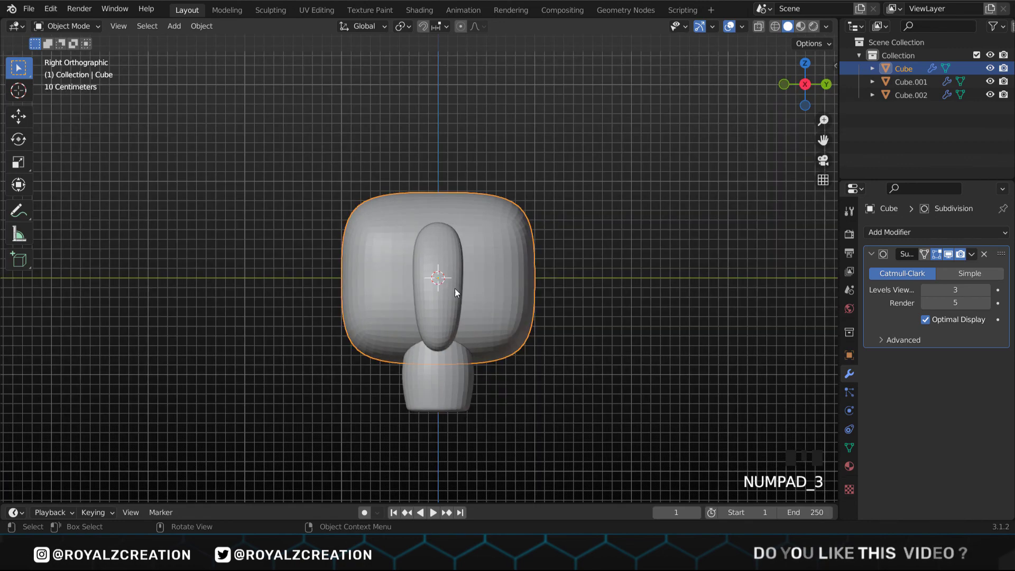
click(493, 303)
key(s)
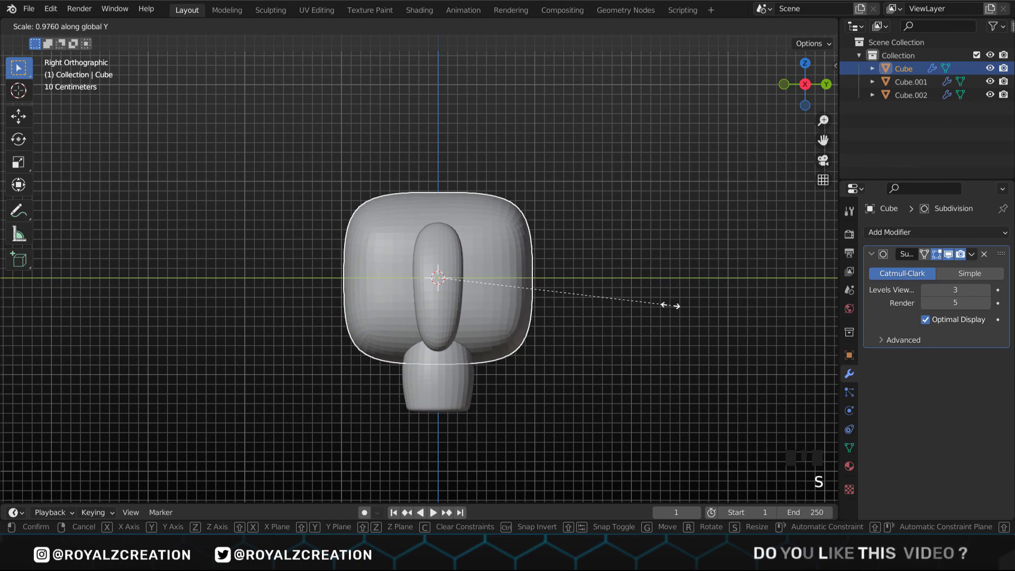
click(549, 309)
key(ctrl+s)
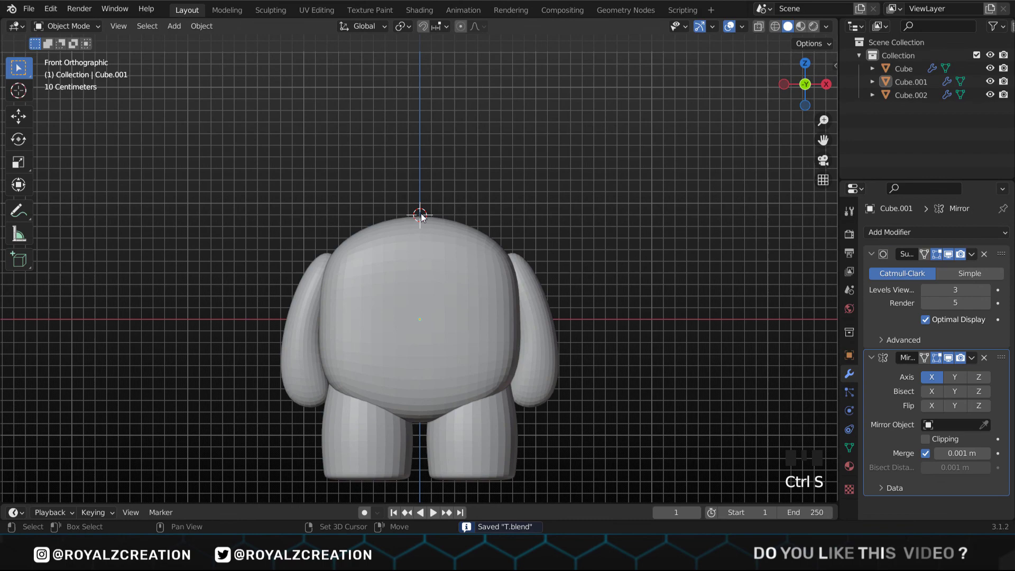
Add another cube, pull its bottom down, narrow its width and raise it above the body
key(shift+a)
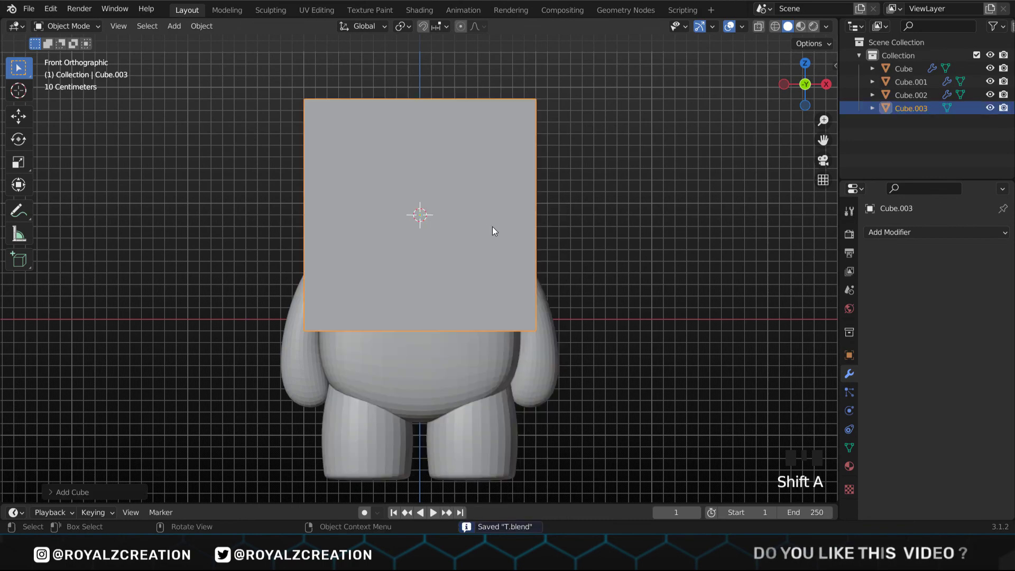
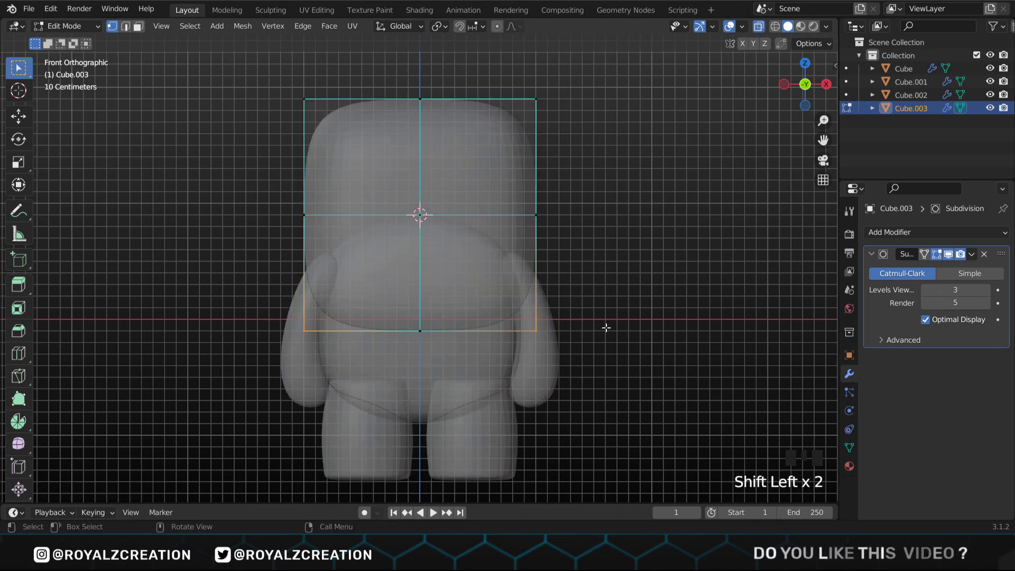
key(g)
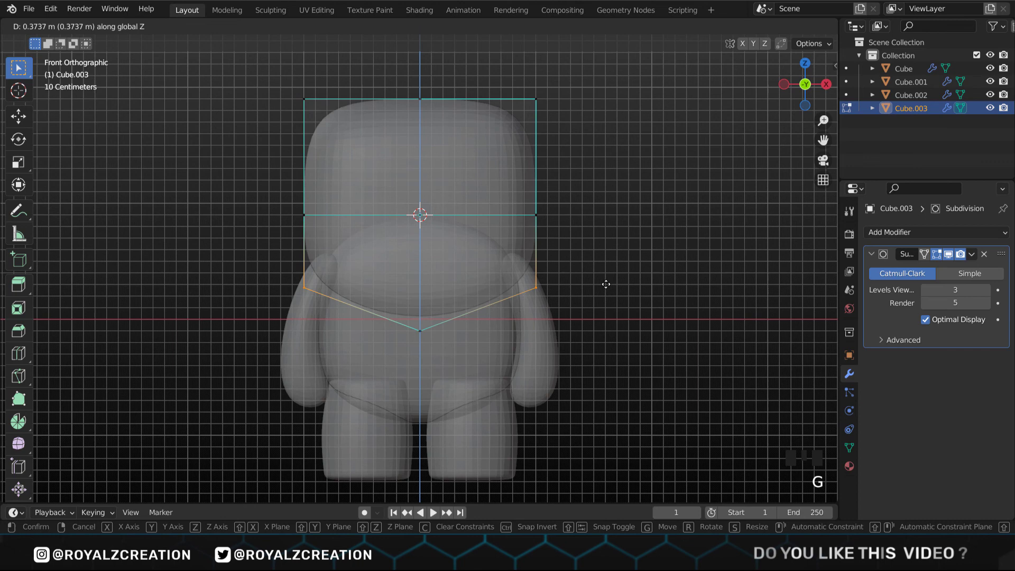
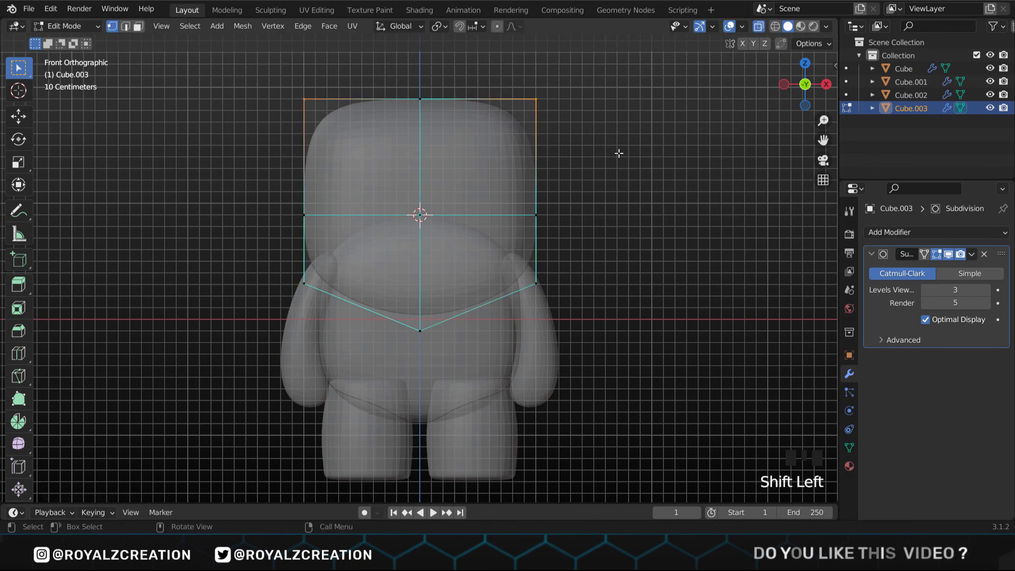
key(g)
key(a)
key(s)
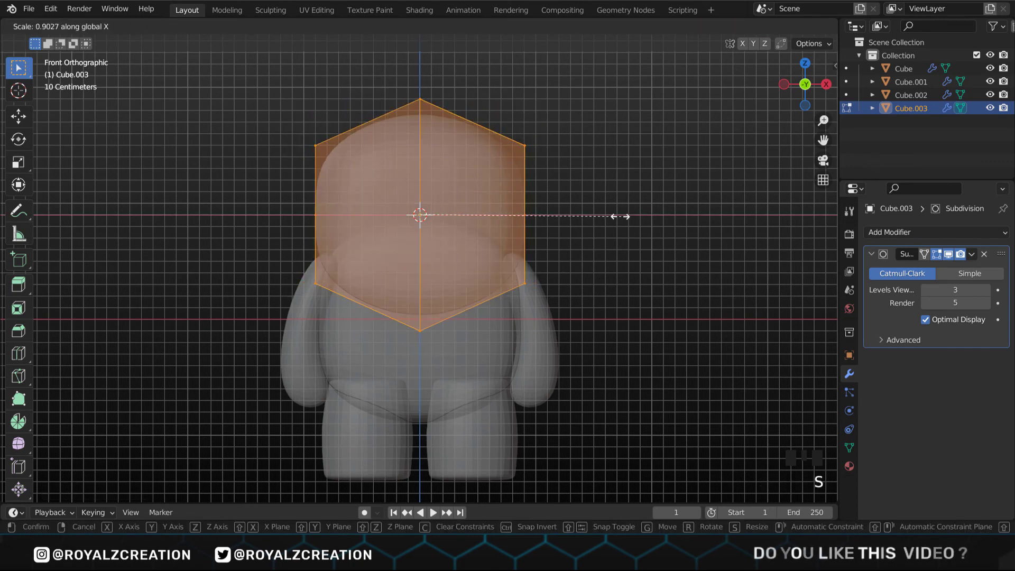
key(Tab)
click(612, 217)
drag(522, 218, 531, 253)
key(g)
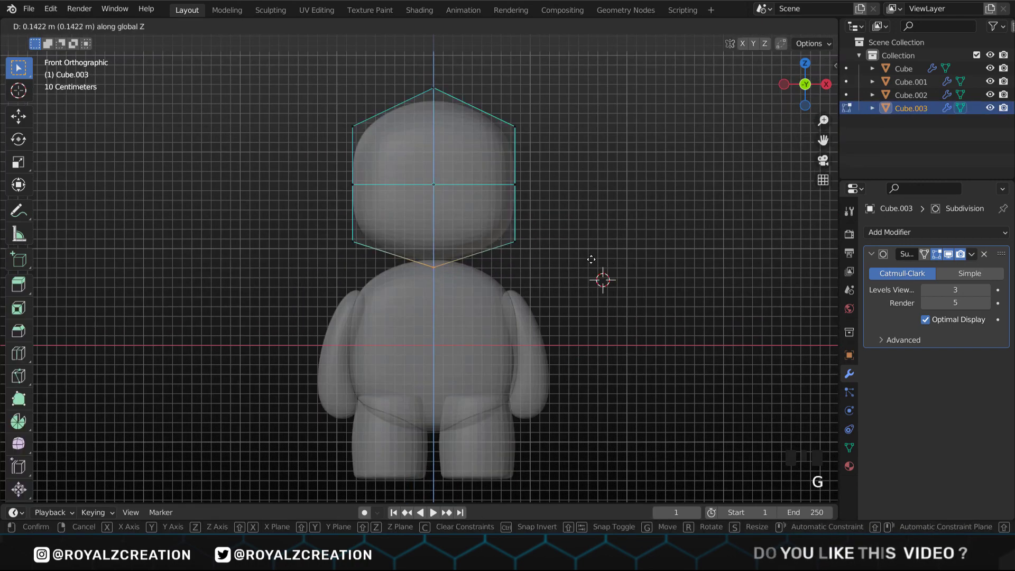
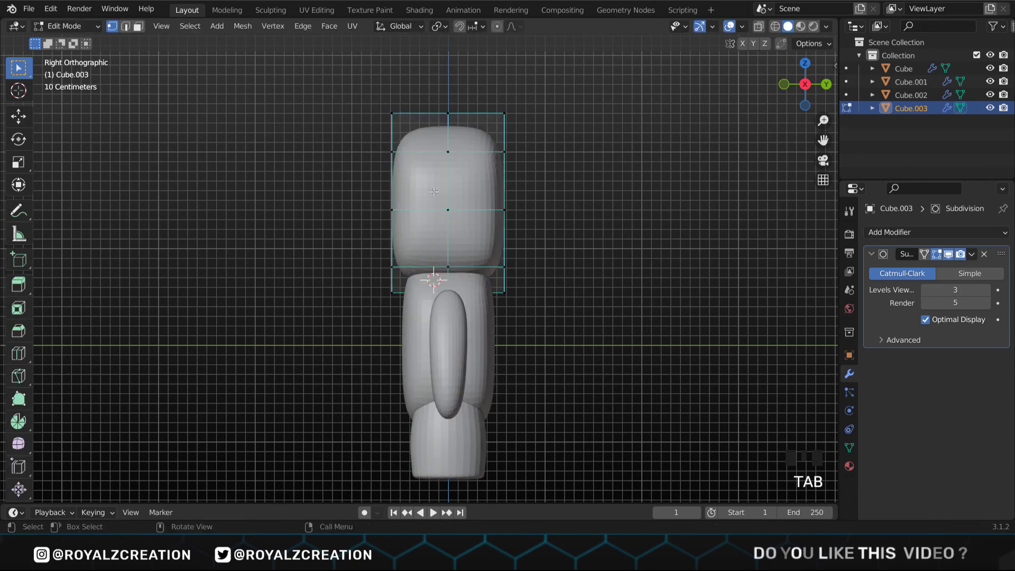
From the top view, stretch the head's middle vertices along Y for a rounder profile and save
key(KP_7)
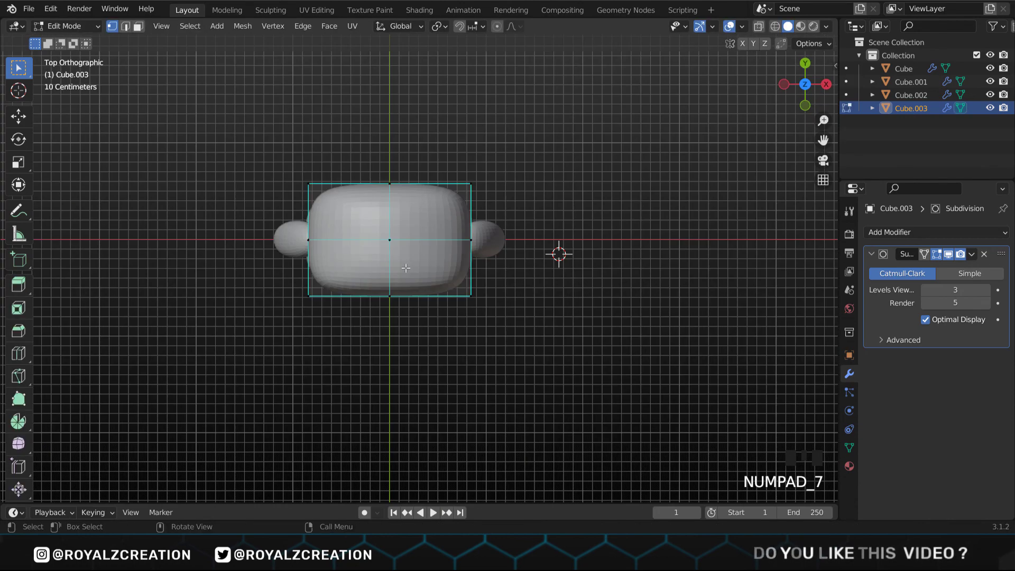
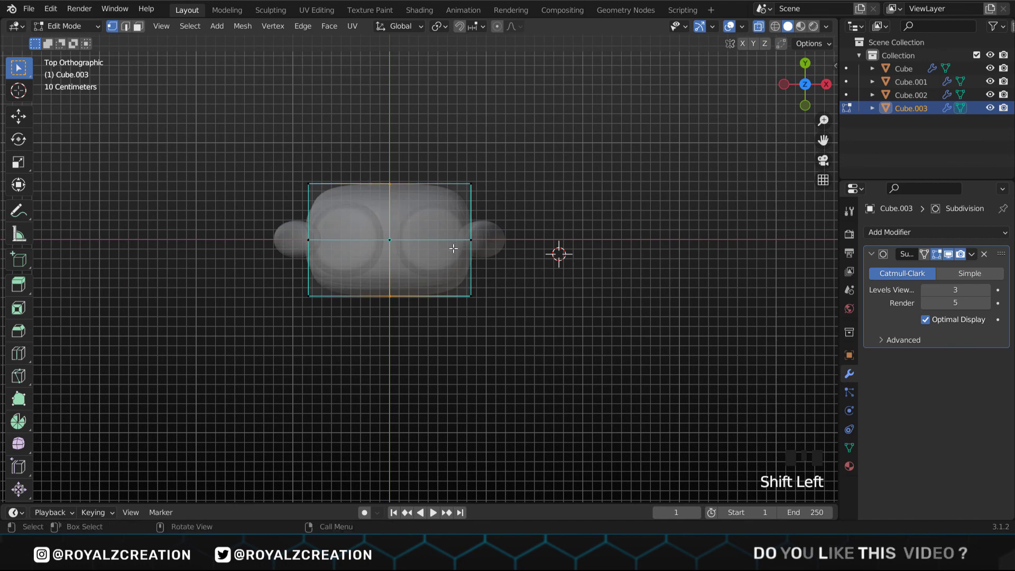
key(s)
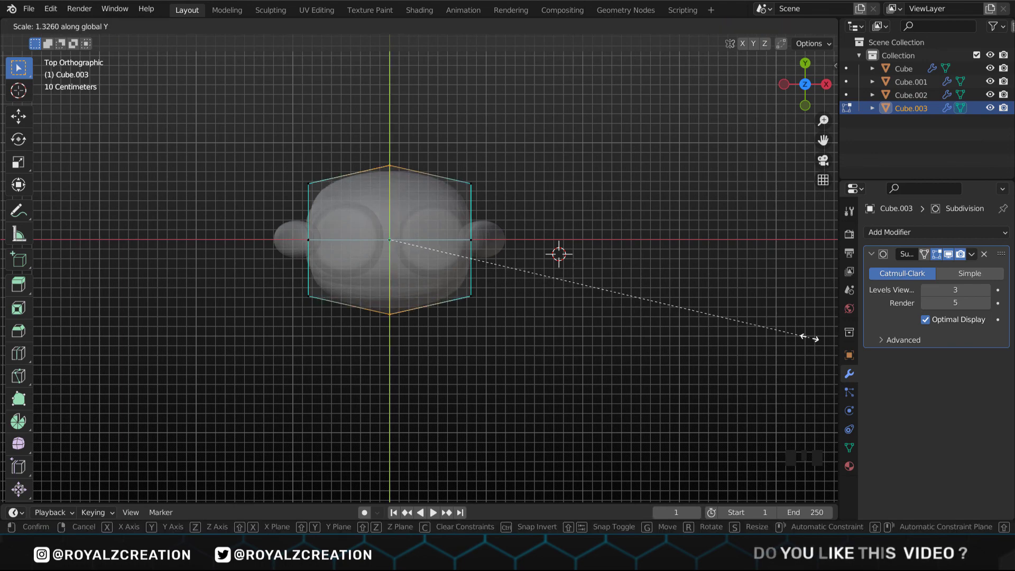
key(Tab)
click(404, 356)
key(ctrl+s)
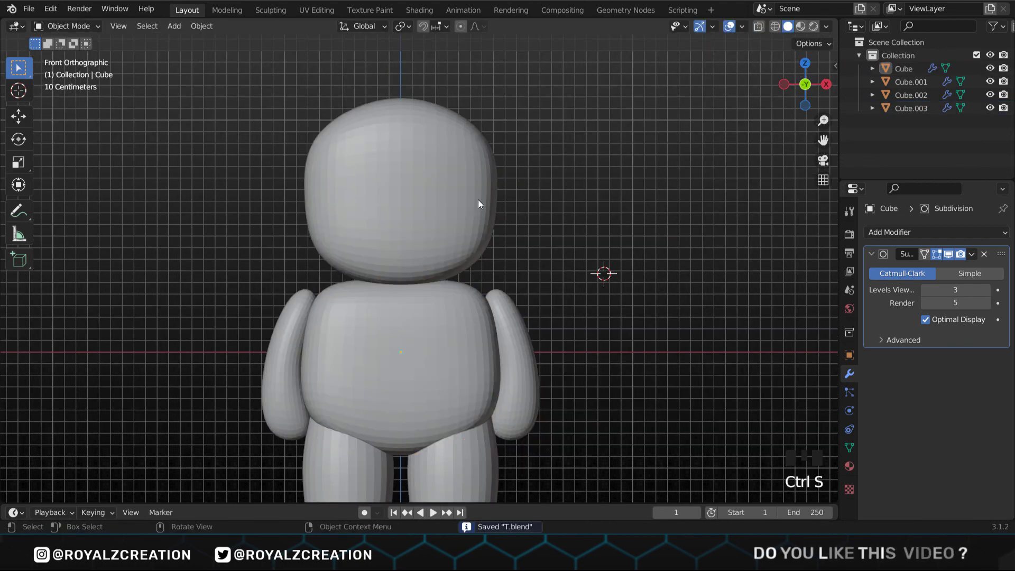
Add a subdivided cube beside the head, shrink it small and flatten it front to back
right_click(500, 195)
key(shift+a)
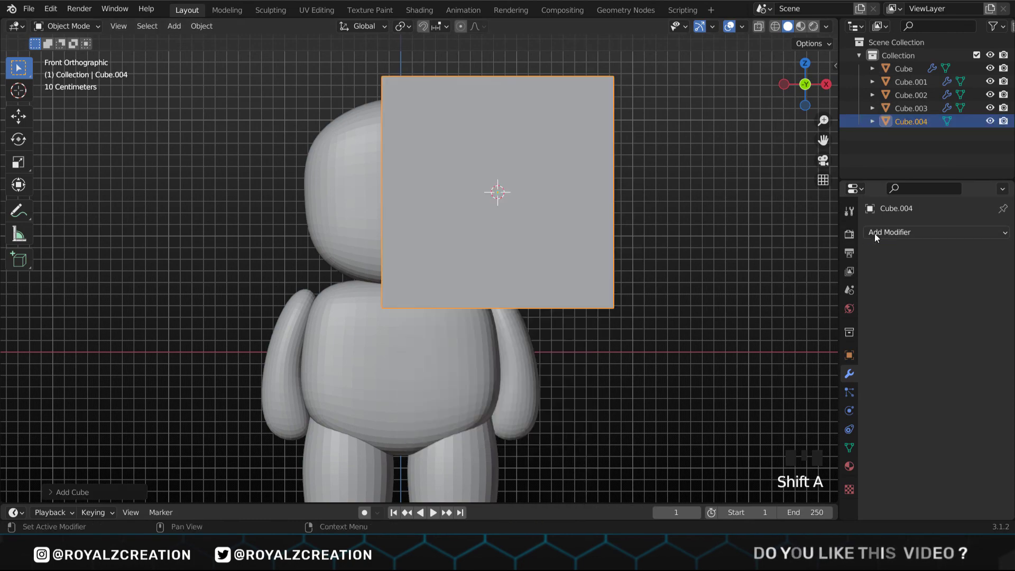
drag(760, 467, 696, 253)
key(s)
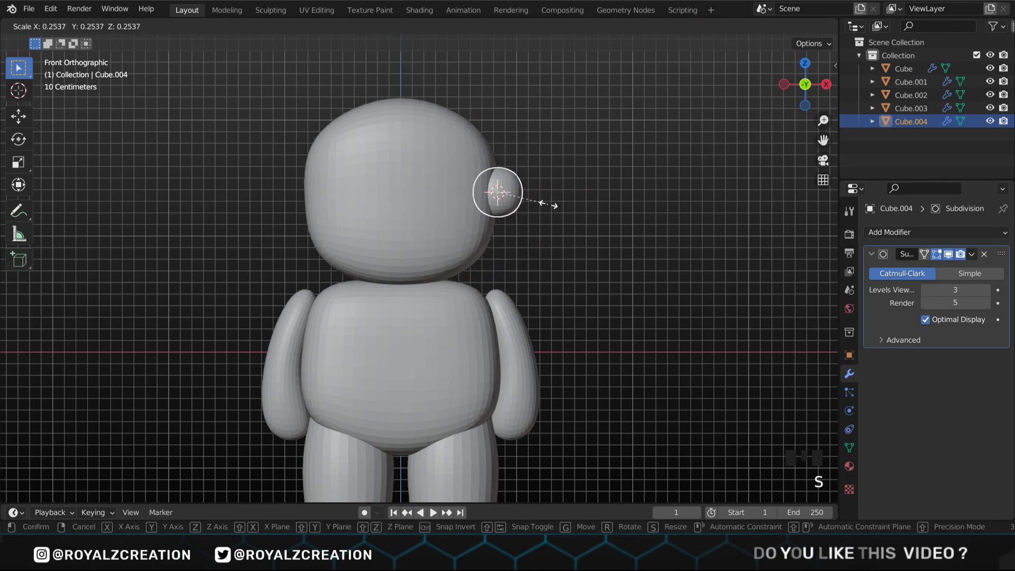
key(KP_3)
key(s)
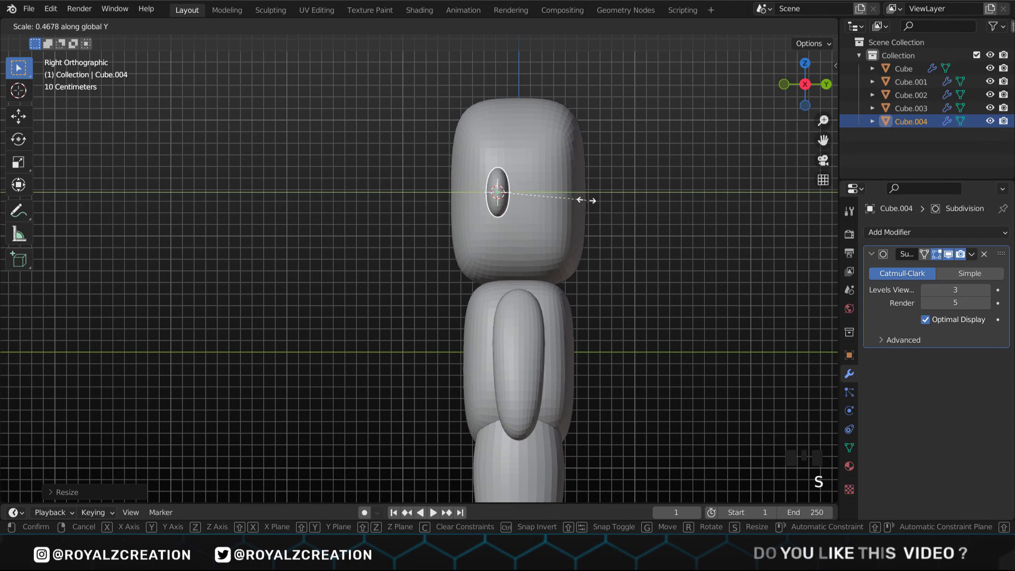
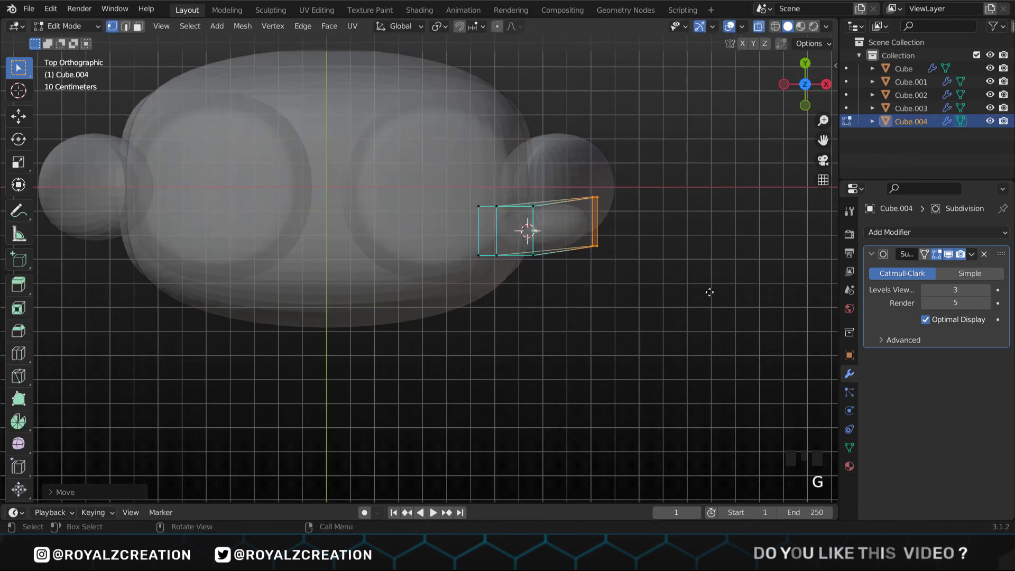
Finish shaping the piece into a curved ear and fit it against the side of the head
key(Tab)
scroll(up, 3)
click(491, 274)
click(567, 402)
click(558, 231)
drag(194, 29, 546, 216)
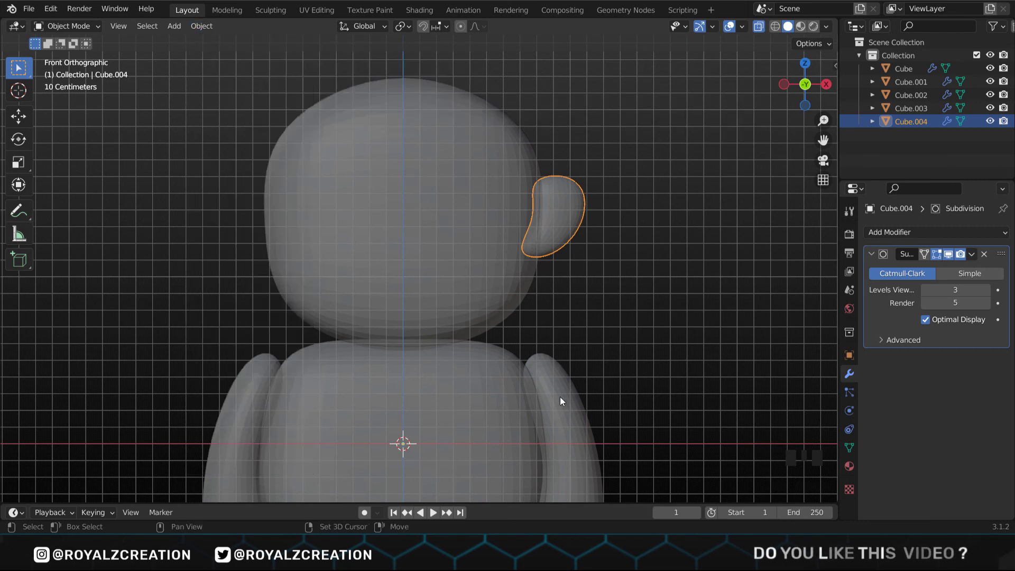
Copy the arms' Mirror modifier to the ear so a matching ear appears on the other side
click(561, 401)
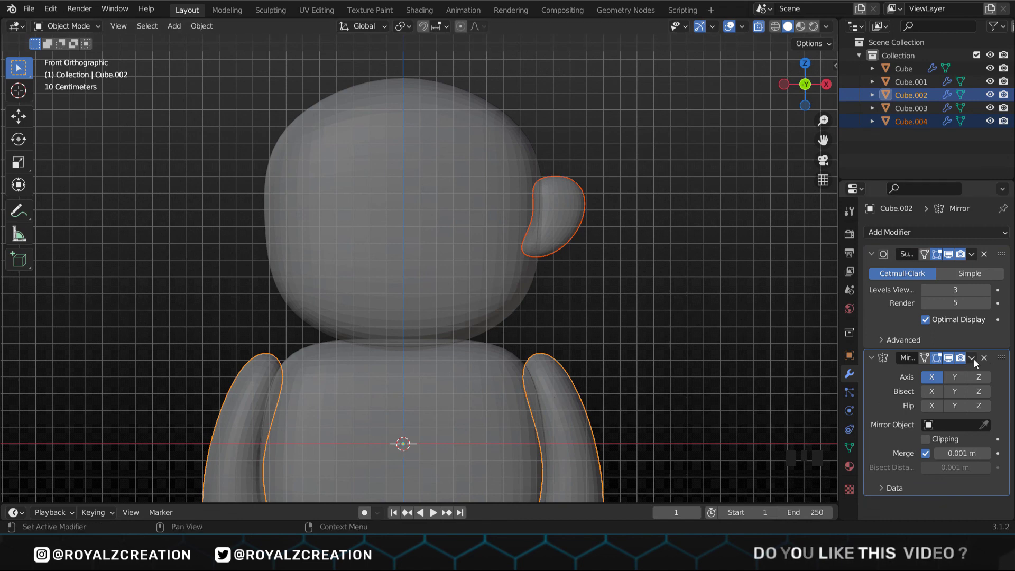
drag(974, 363, 701, 357)
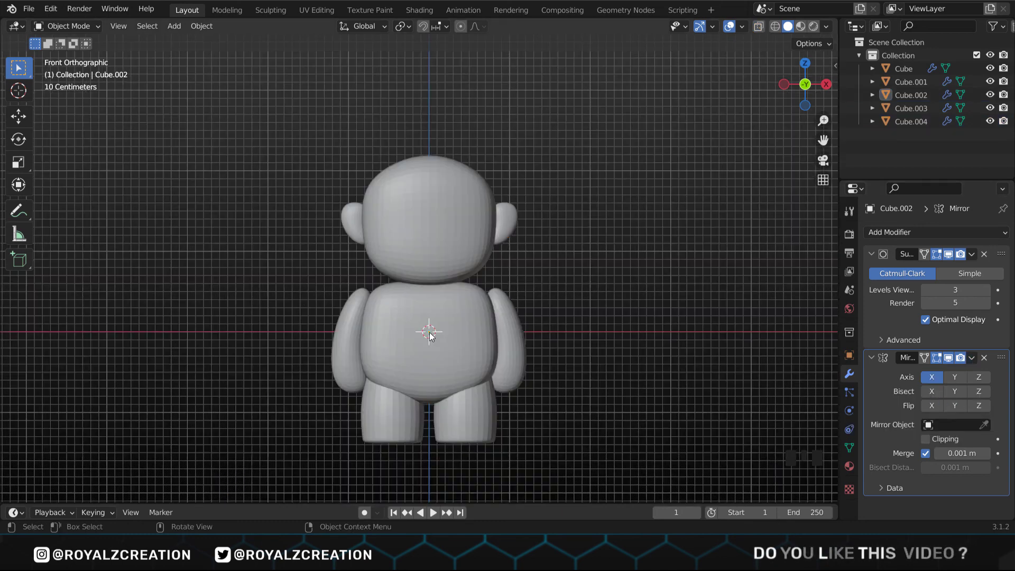
click(432, 336)
click(611, 325)
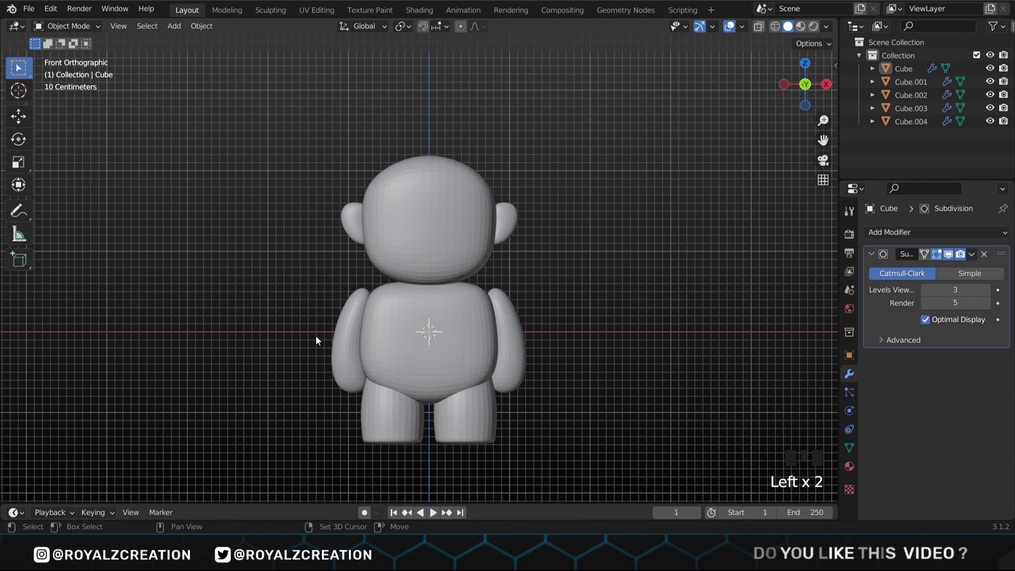
Add a subdivision-smoothed cube left of the character as the hat crown and start editing it
right_click(205, 334)
drag(208, 334, 371, 332)
scroll(up, 3)
key(shift+a)
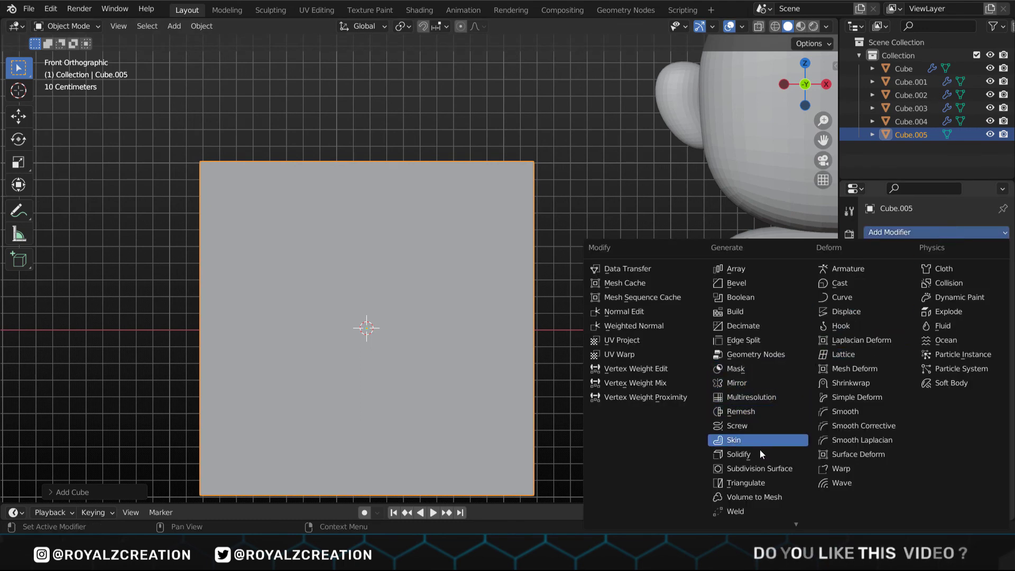
key(ctrl+s)
key(Tab)
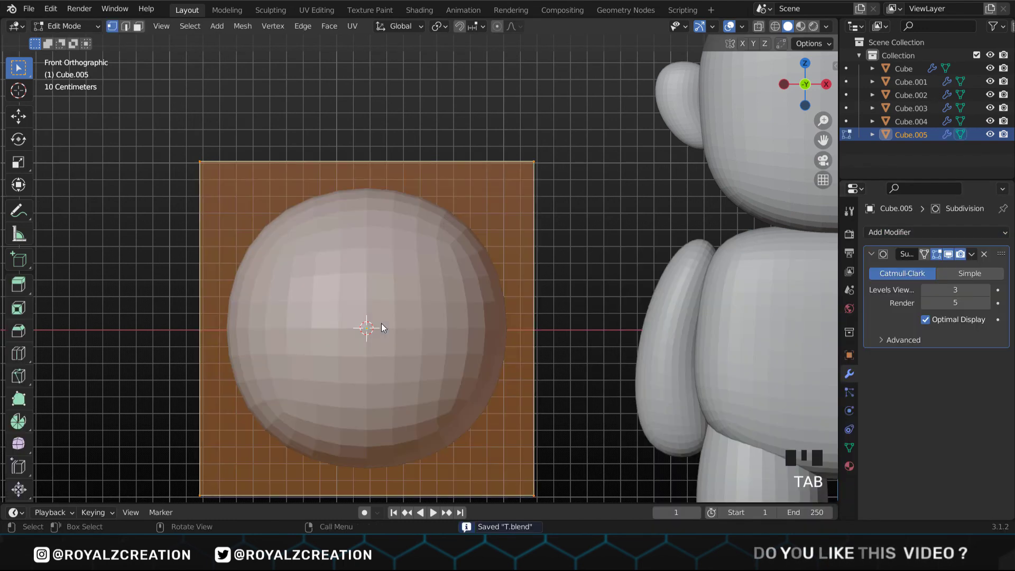
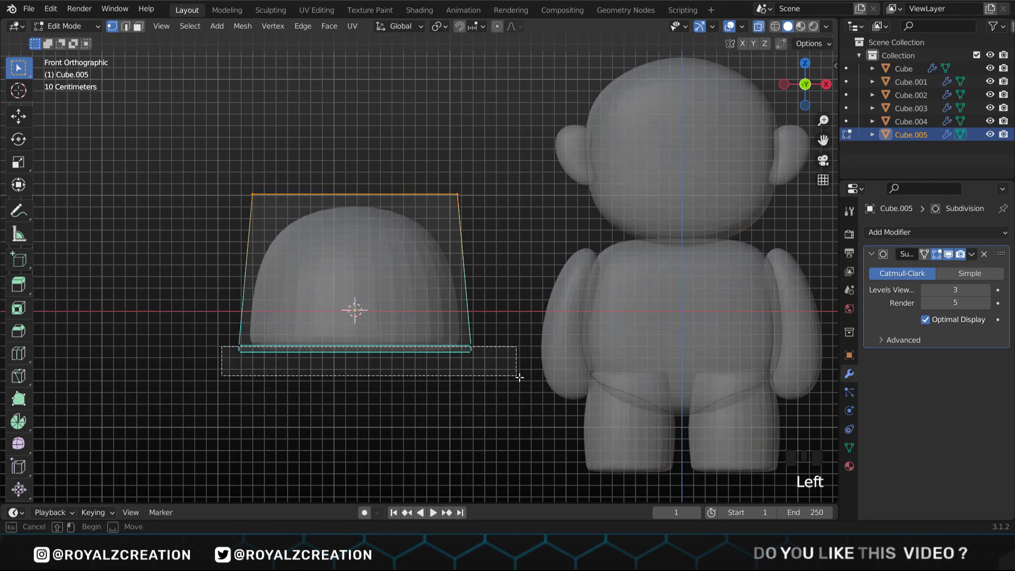
Extrude the dome's bottom face and spread it into a wide brim with some thickness
key(e)
key(e)
key(s)
key(s)
key(e)
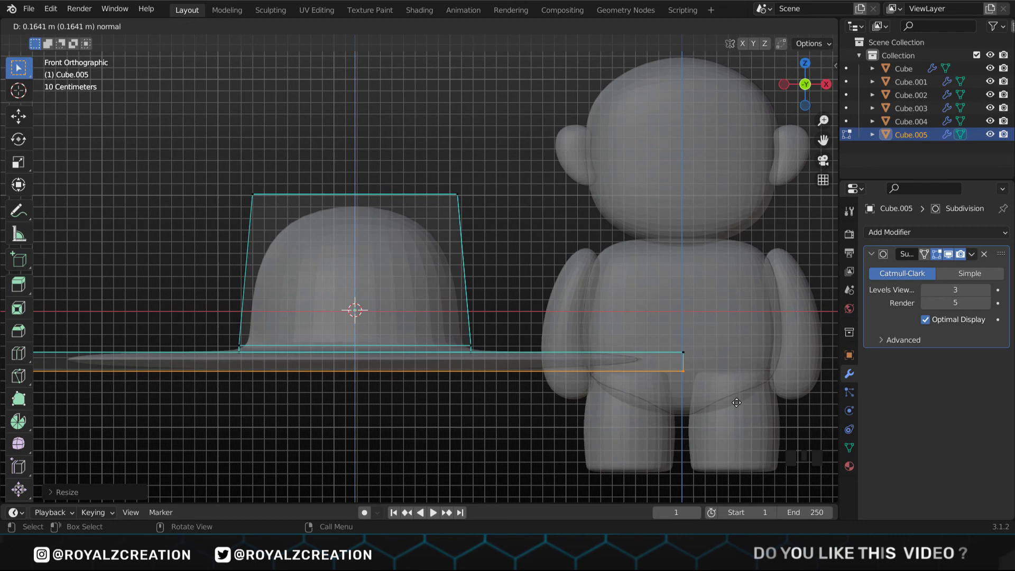
Add an edge loop to tighten the brim edge and shrink the hat crown from above
key(ctrl+r)
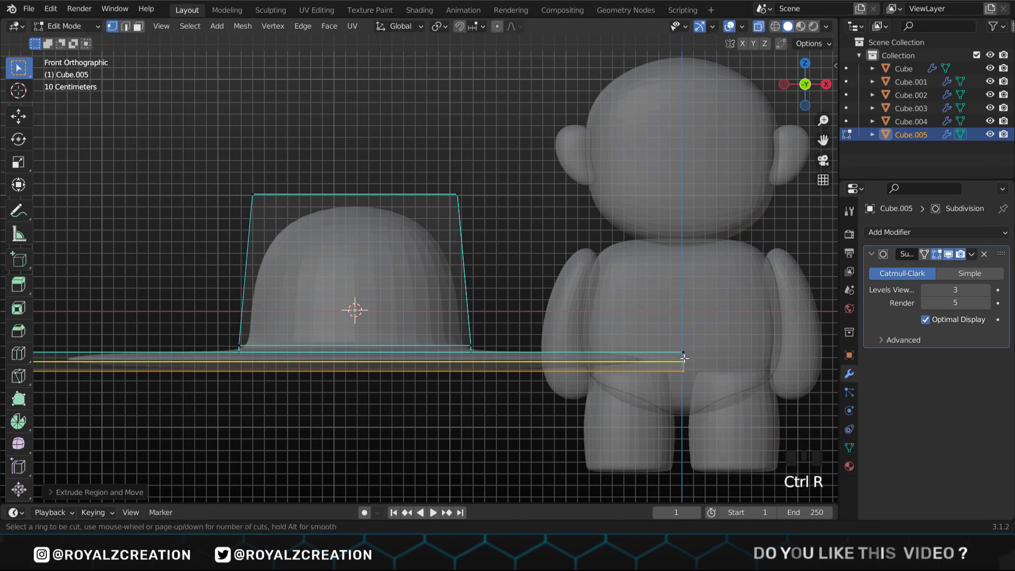
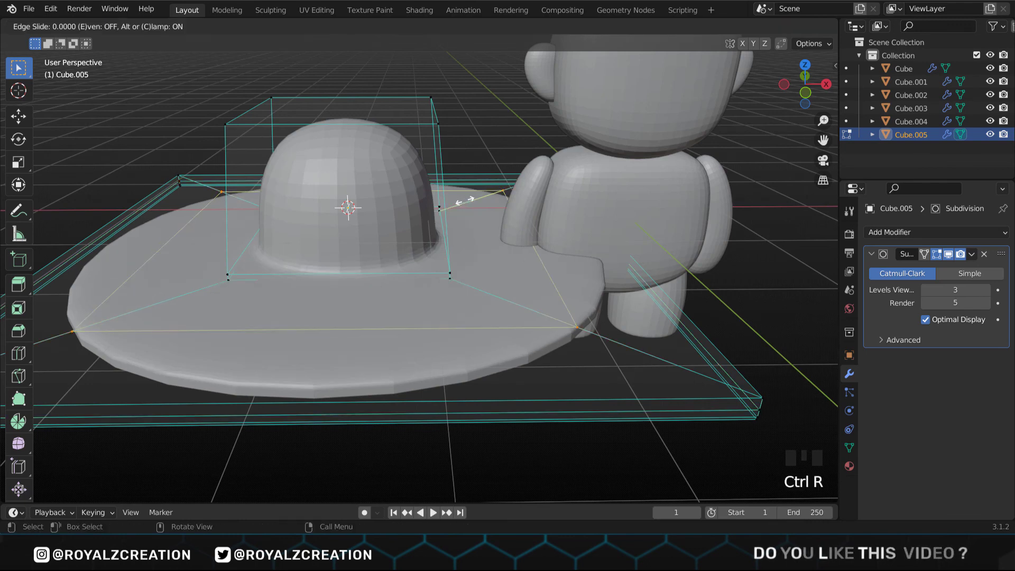
key(Tab)
click(391, 456)
click(345, 369)
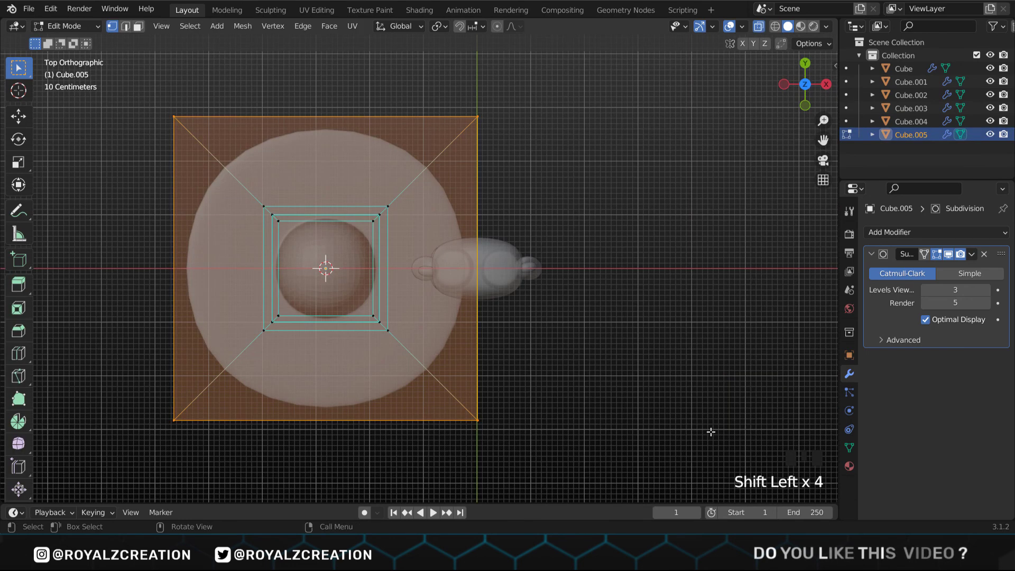
key(s)
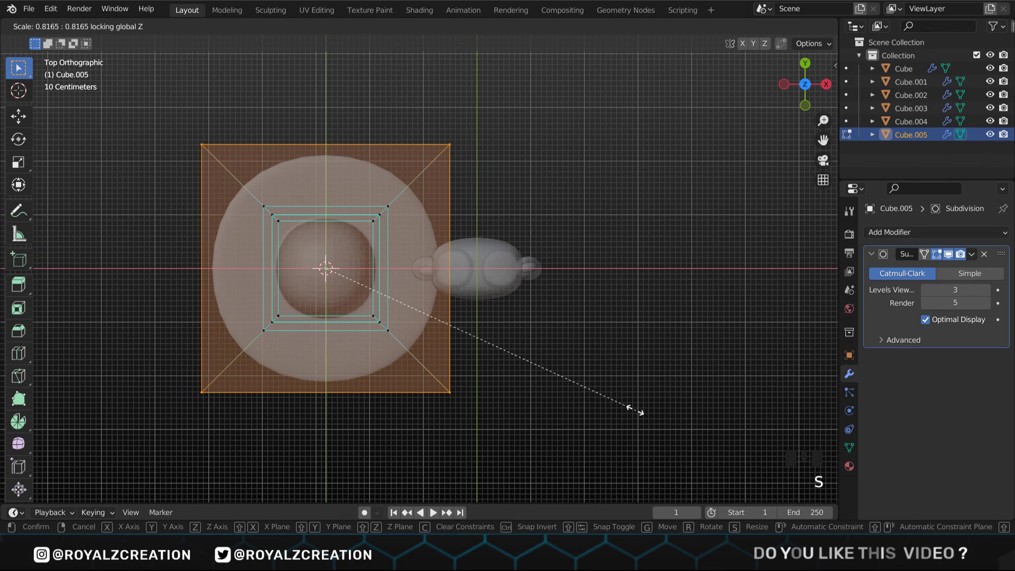
Lift the finished hat up above the character's head and set it down
key(g)
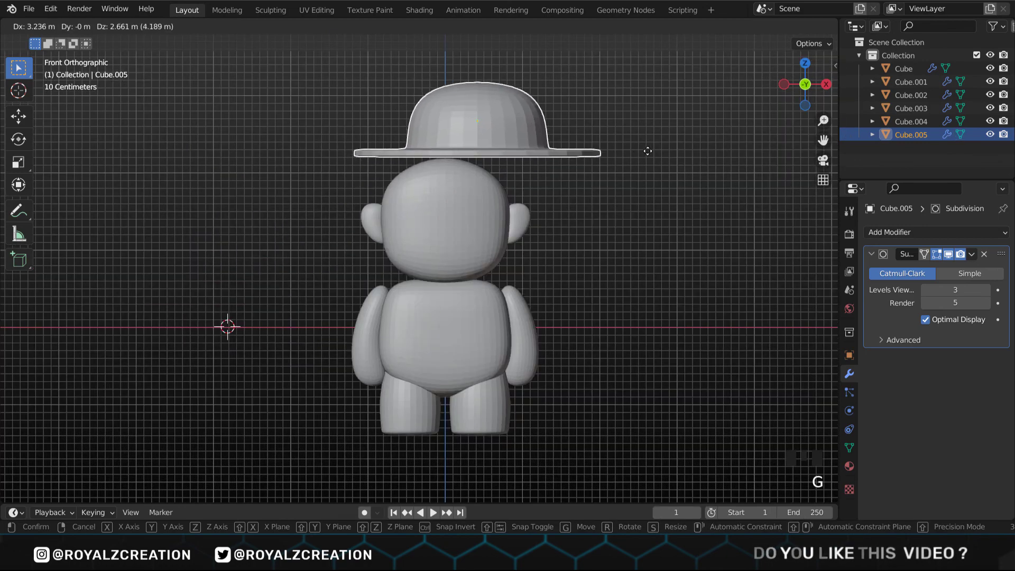
scroll(up, 3)
drag(578, 174, 716, 256)
key(s)
key(g)
middle_click(419, 238)
click(419, 237)
Resize and tilt the hat sideways, then nudge it vertically onto the head
key(s)
key(r)
key(ctrl+z)
key(r)
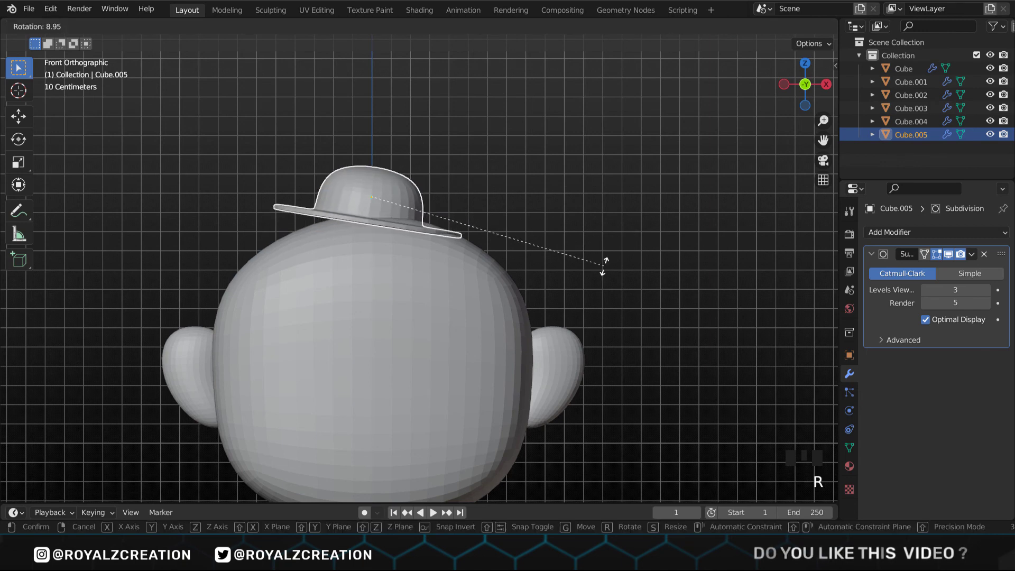
key(g)
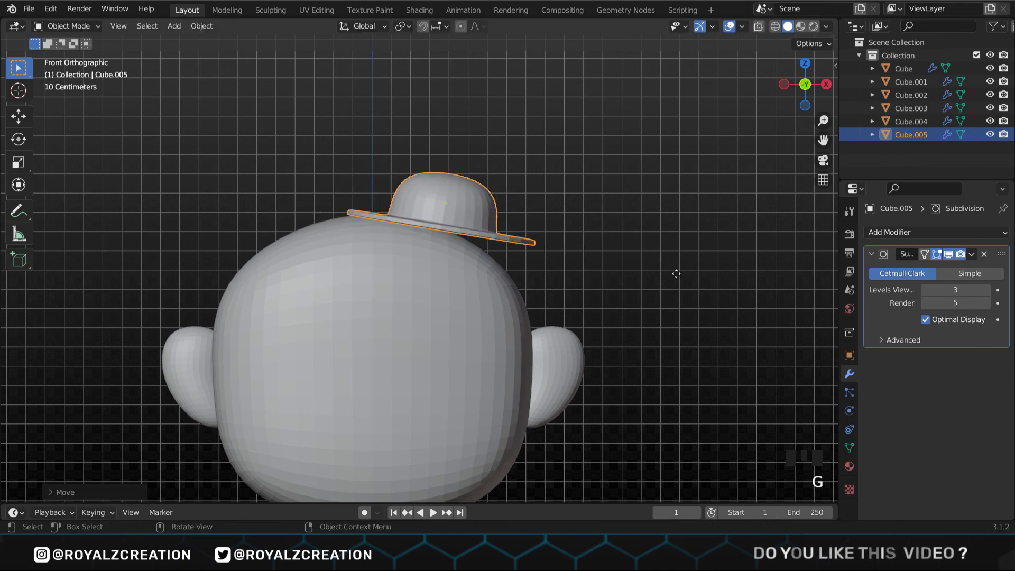
key(s)
key(r)
key(g)
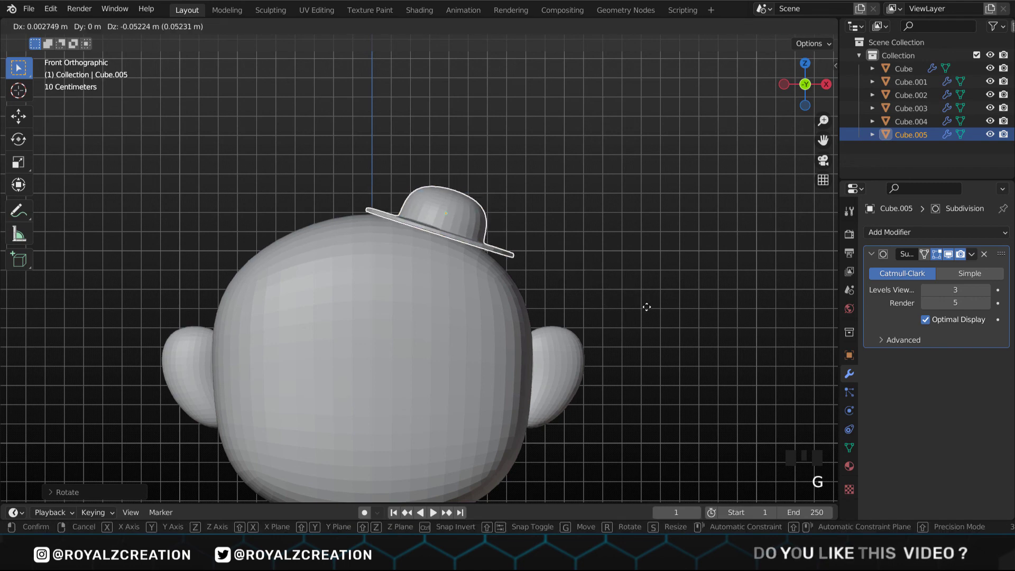
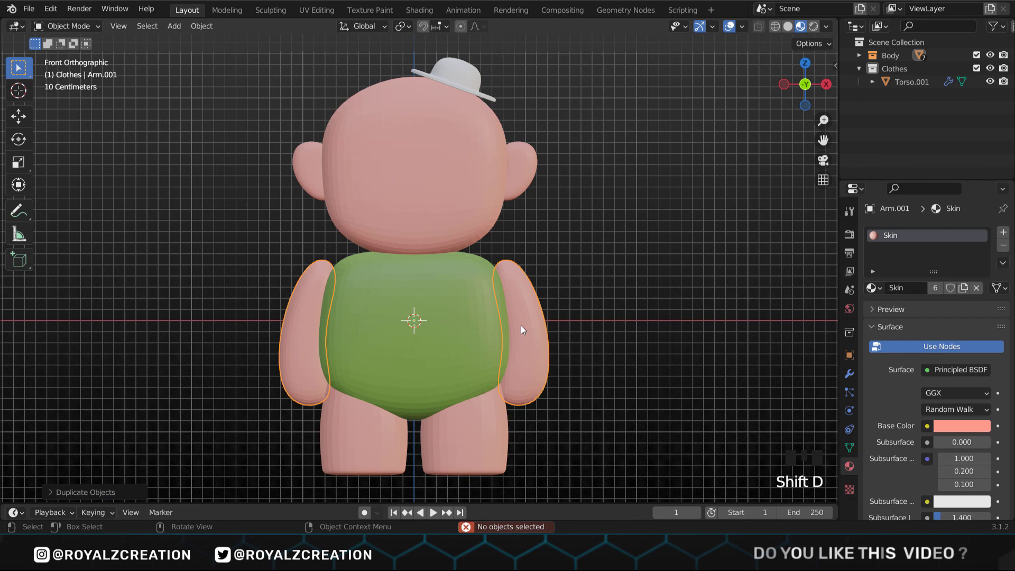
Select the Pant-covered legs in X-ray, and resize their lower edge from the side view
click(481, 435)
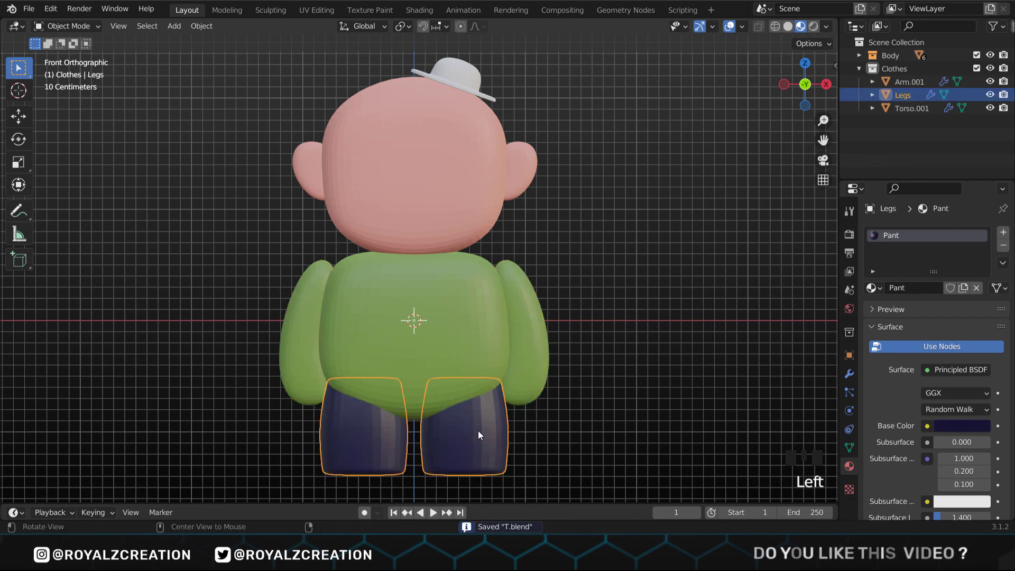
key(alt+z)
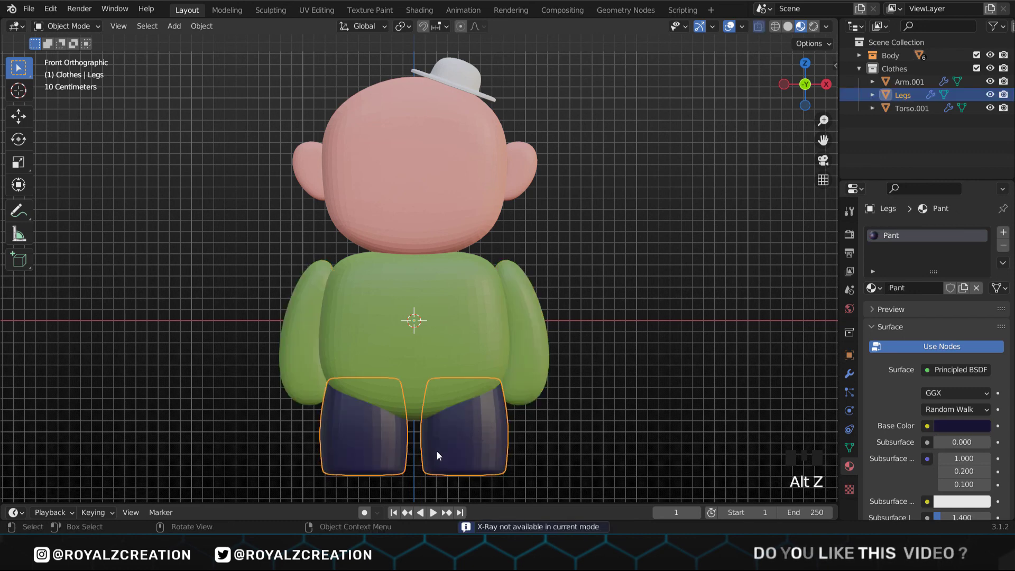
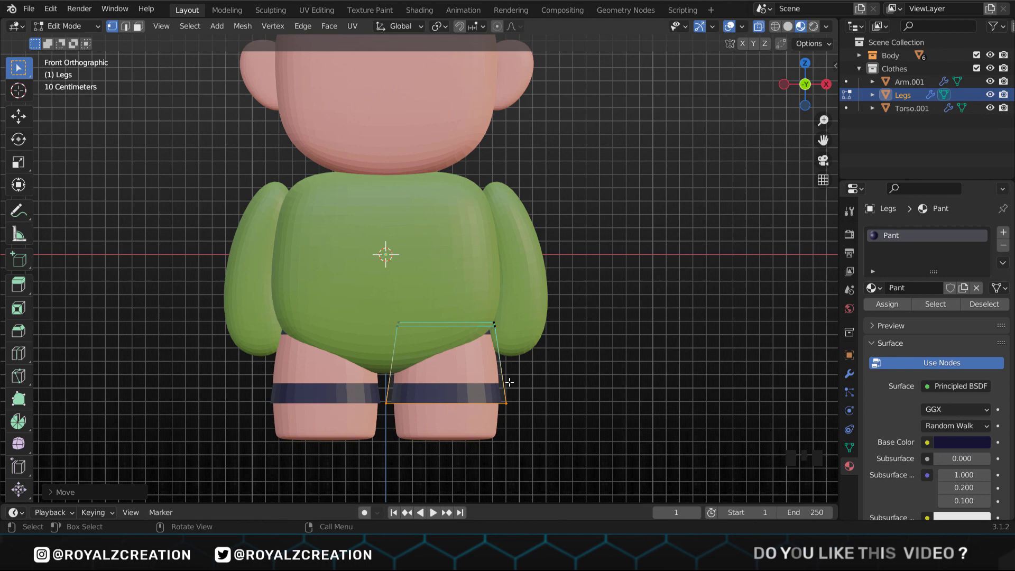
key(ctrl+r)
key(KP_3)
key(s)
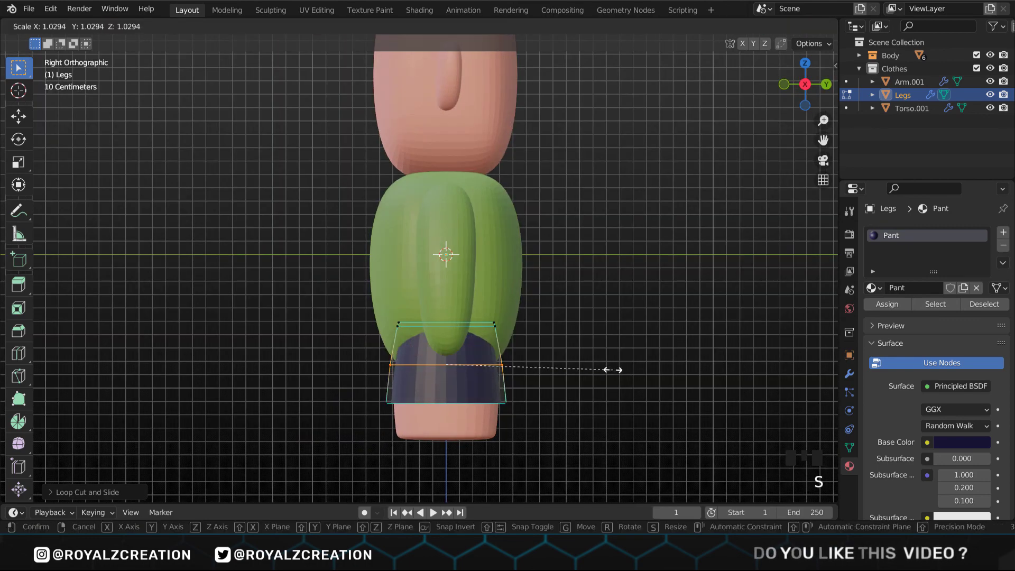
key(KP_1)
Delete the lower sleeve vertices so short green sleeves expose the pink arms
key(Tab)
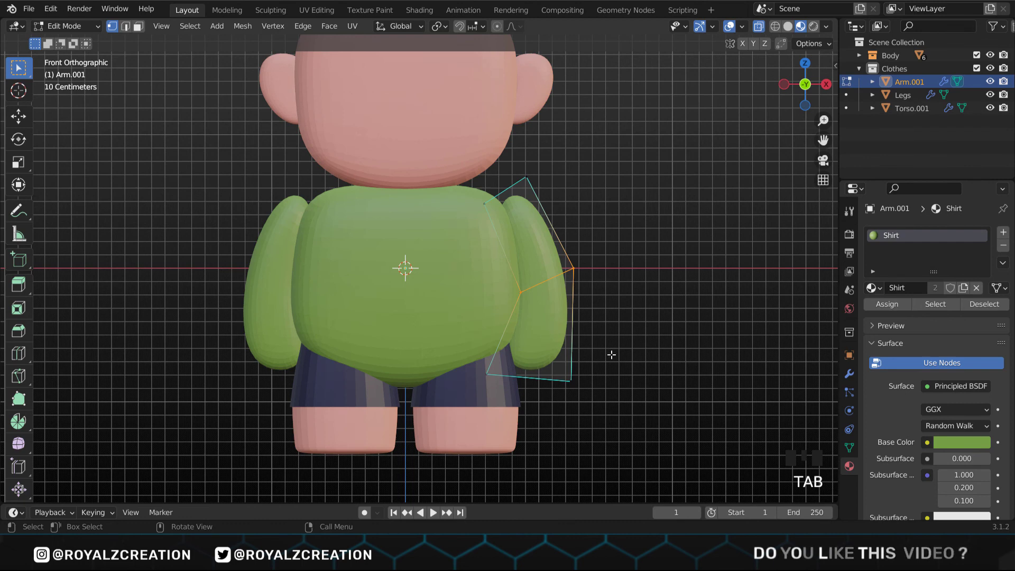
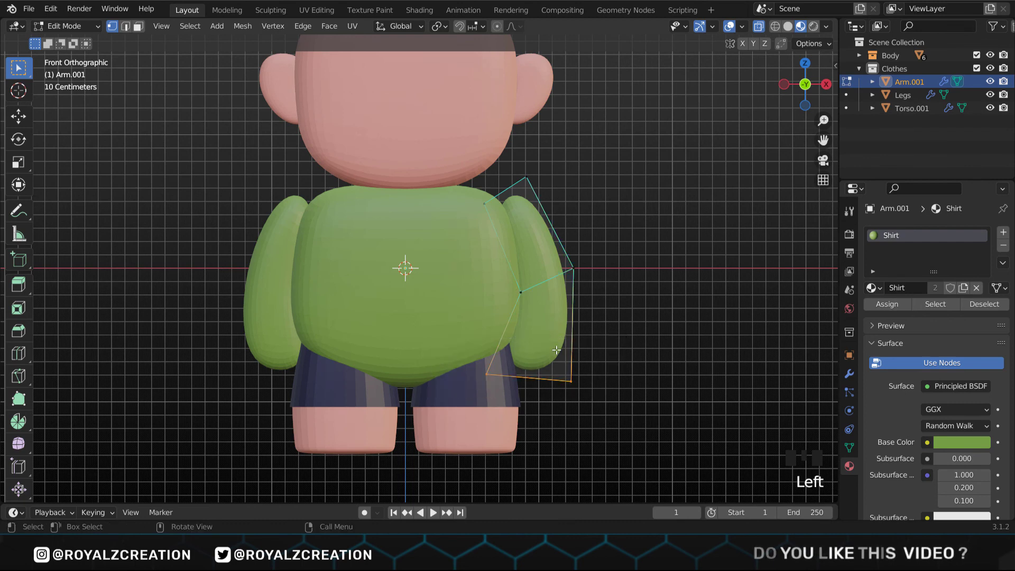
key(x)
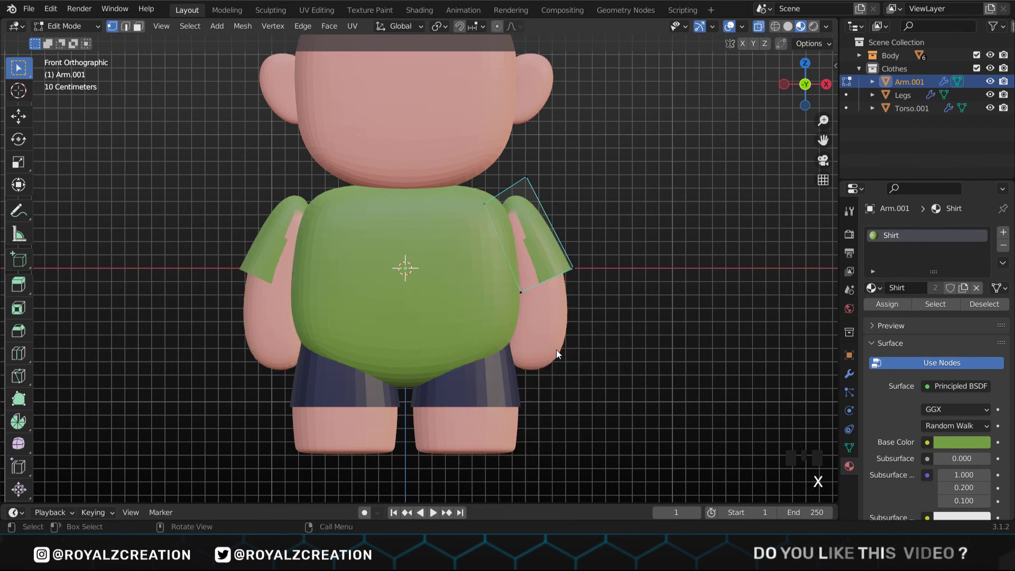
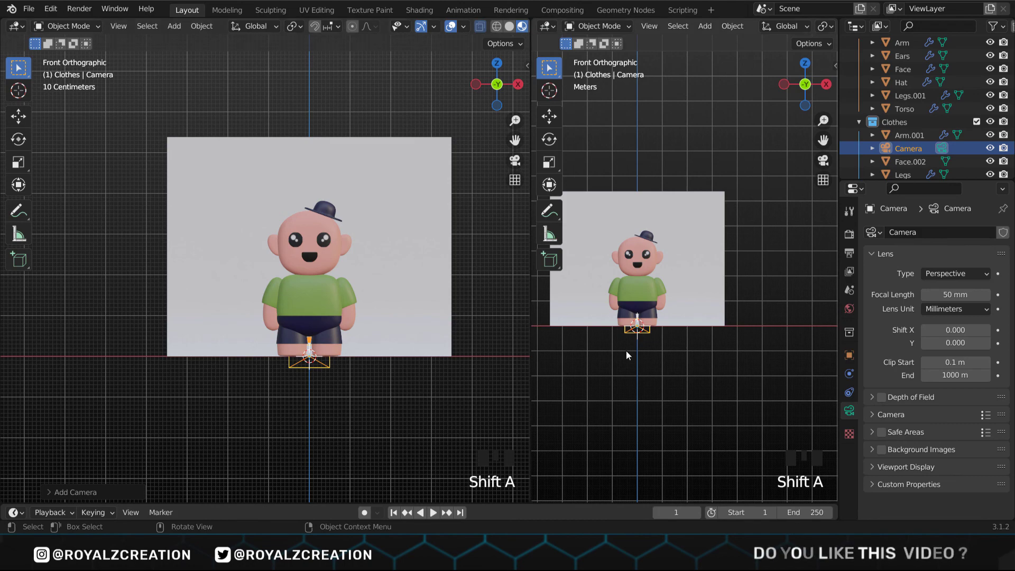
Look through the new Camera in the right-hand viewport
key(KP_0)
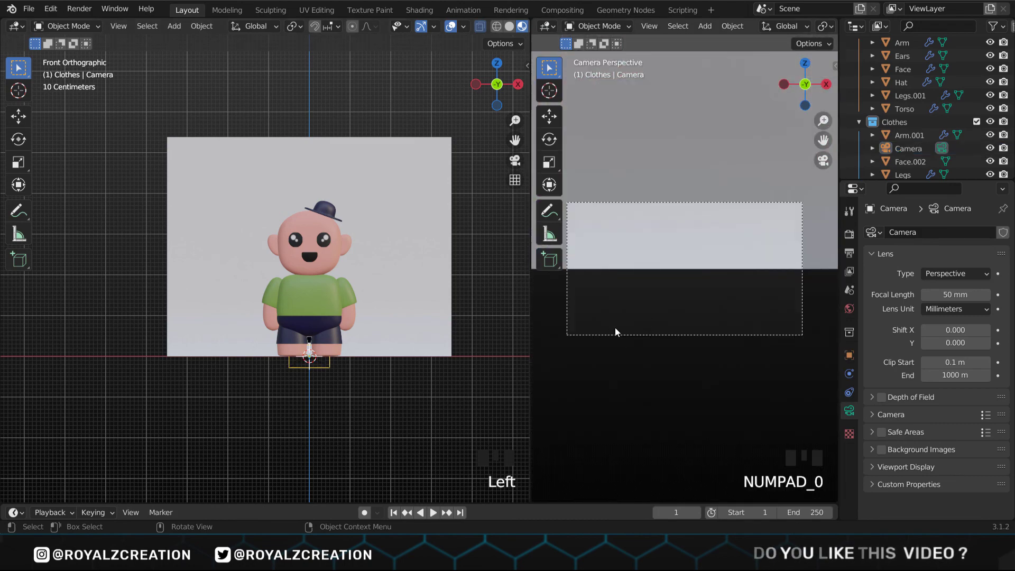
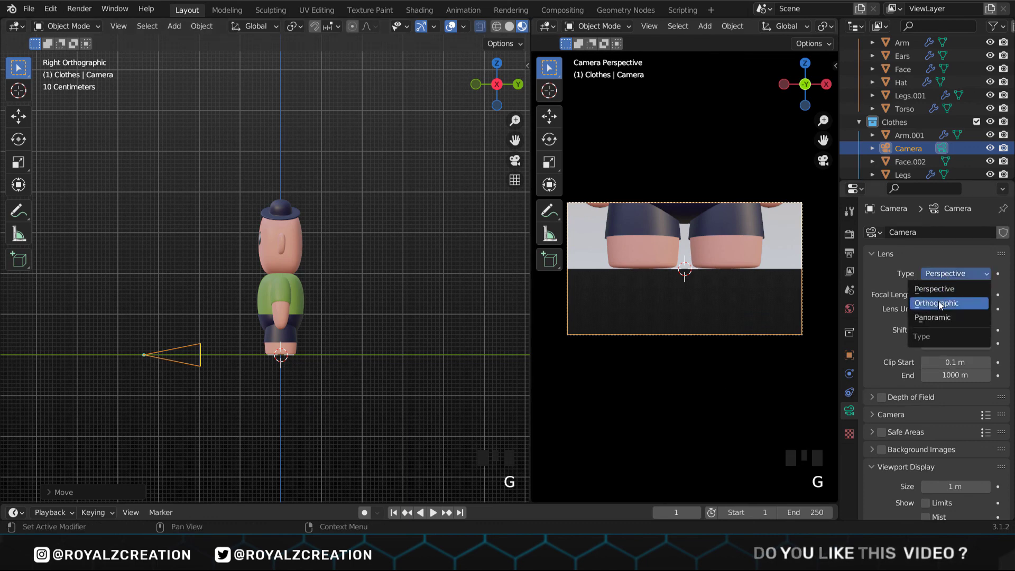
Switch the camera to orthographic projection and raise it to centre the character
drag(941, 305, 355, 349)
key(g)
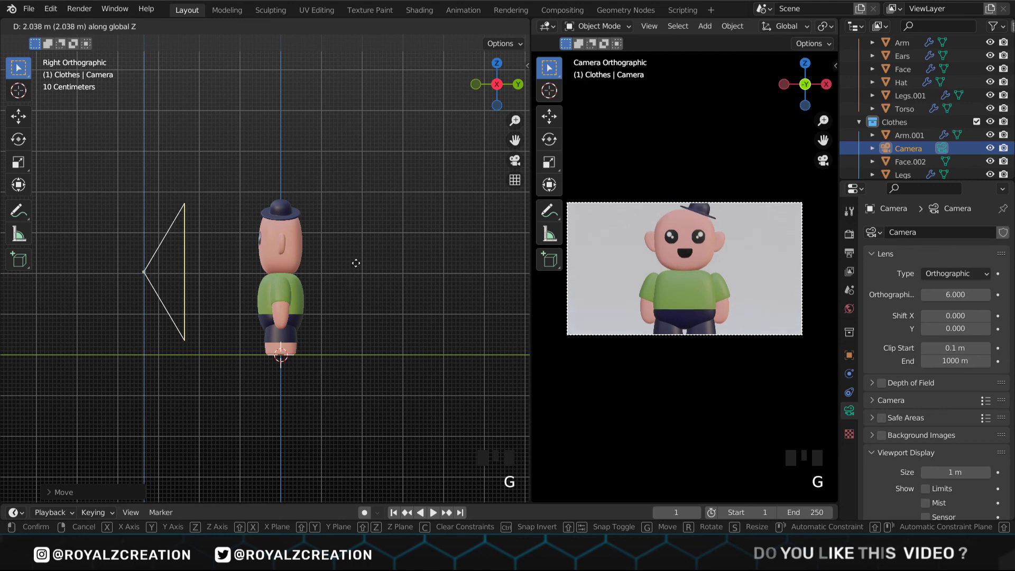
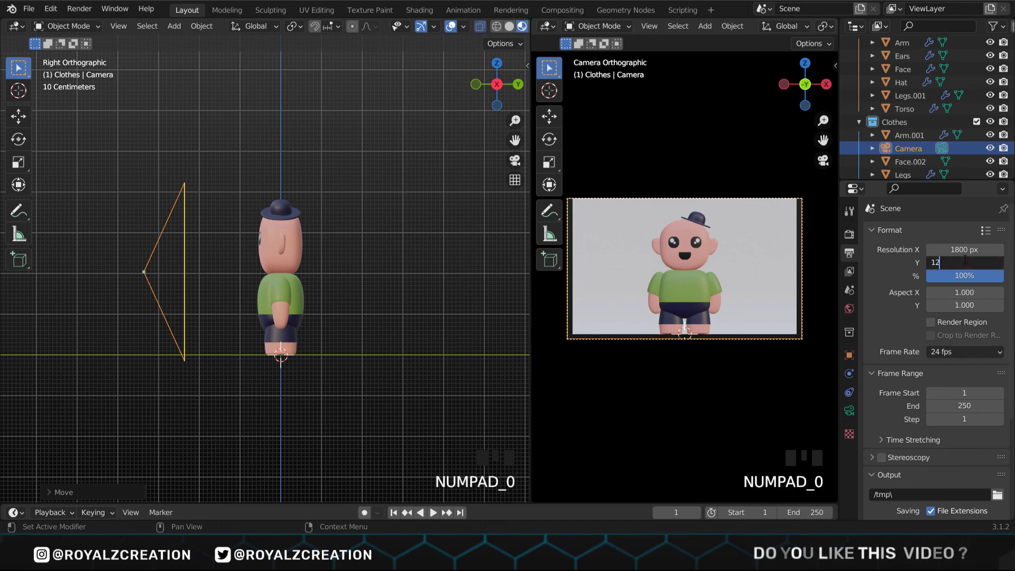
Set render size 1800 by 1200, then tilt and raise the camera to frame the whole character at scale 6.8
click(155, 276)
key(r)
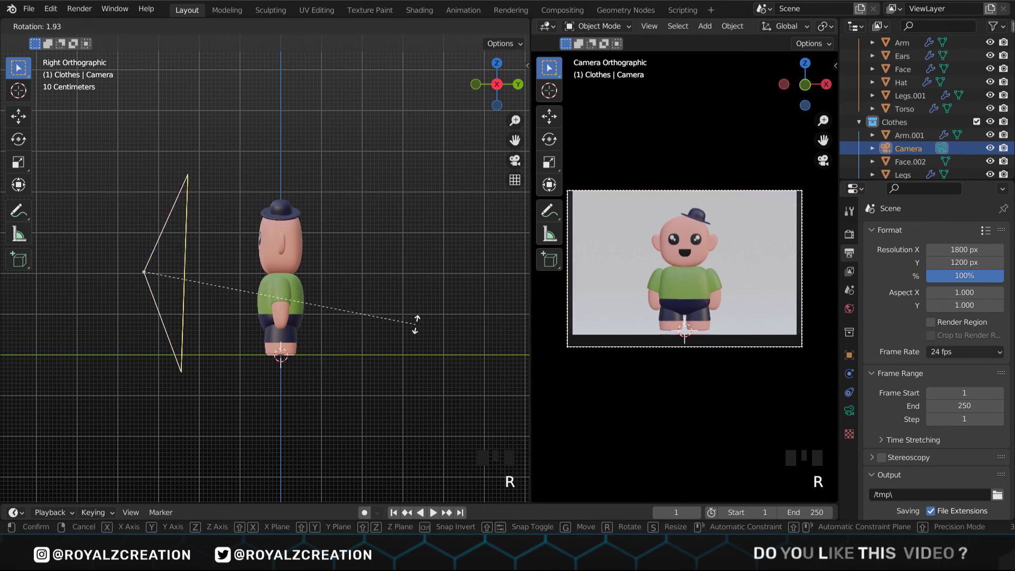
click(409, 296)
key(g)
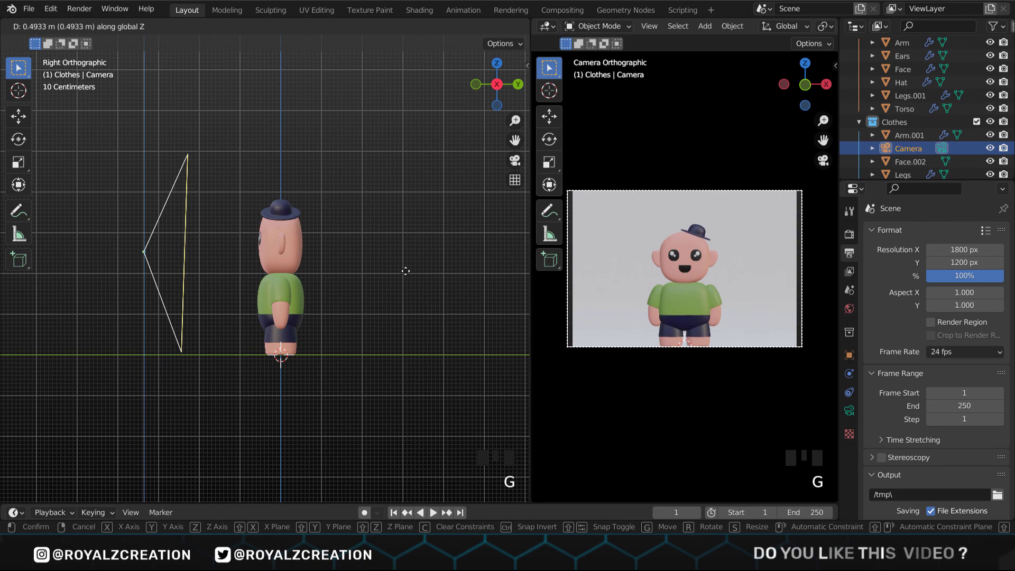
key(r)
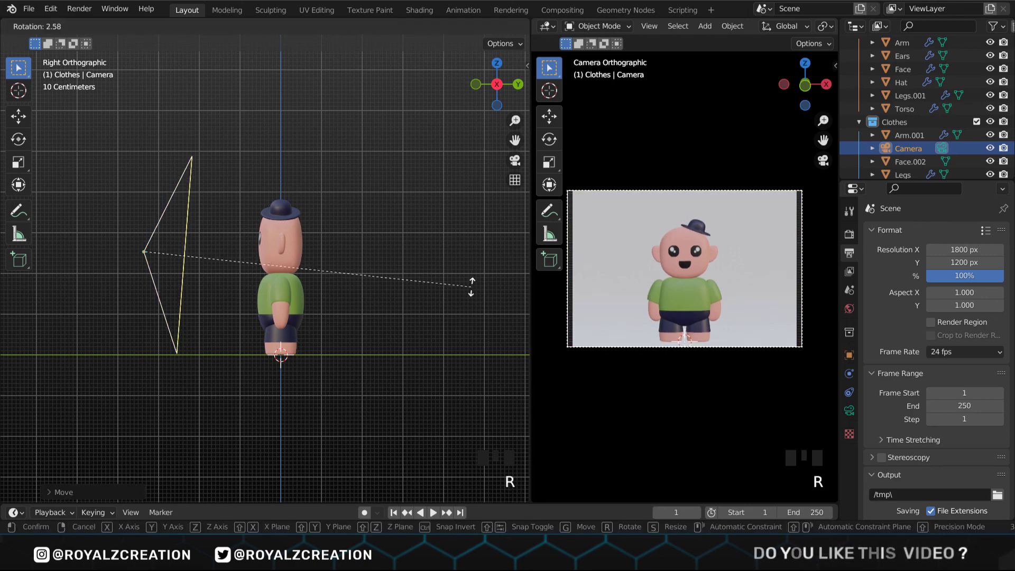
key(r)
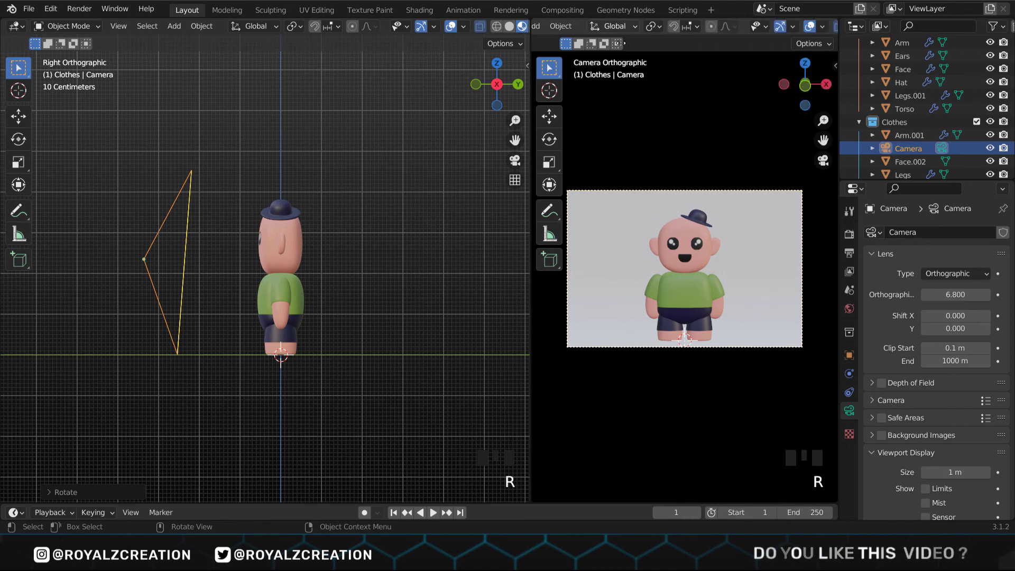
Add an Area light and rotate and position it angled above the character
click(816, 32)
click(295, 421)
scroll(down, 3)
click(336, 344)
key(r)
key(g)
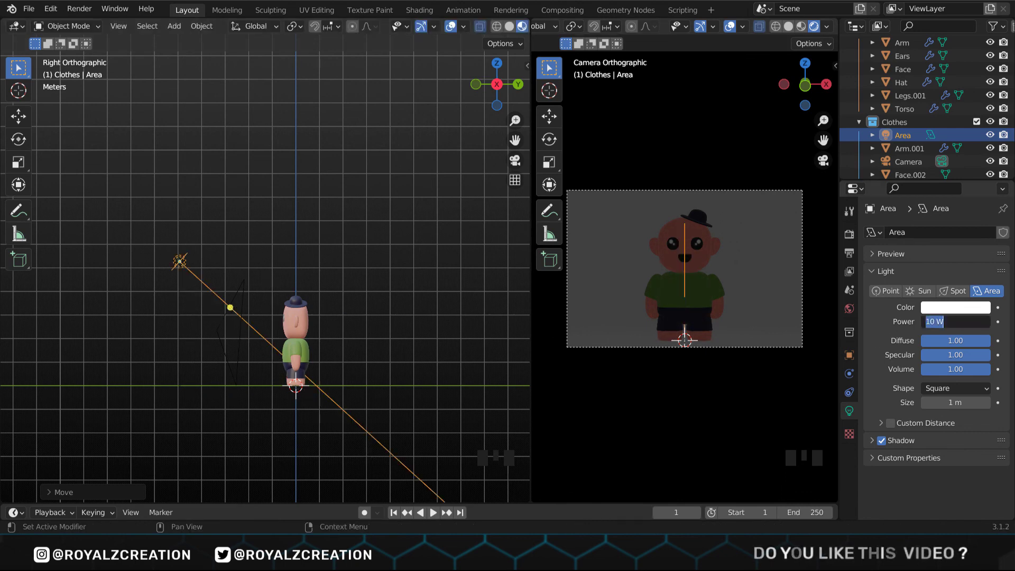
Set the area light to 500 W and switch the render engine to Cycles with GPU Compute
key(KP_0)
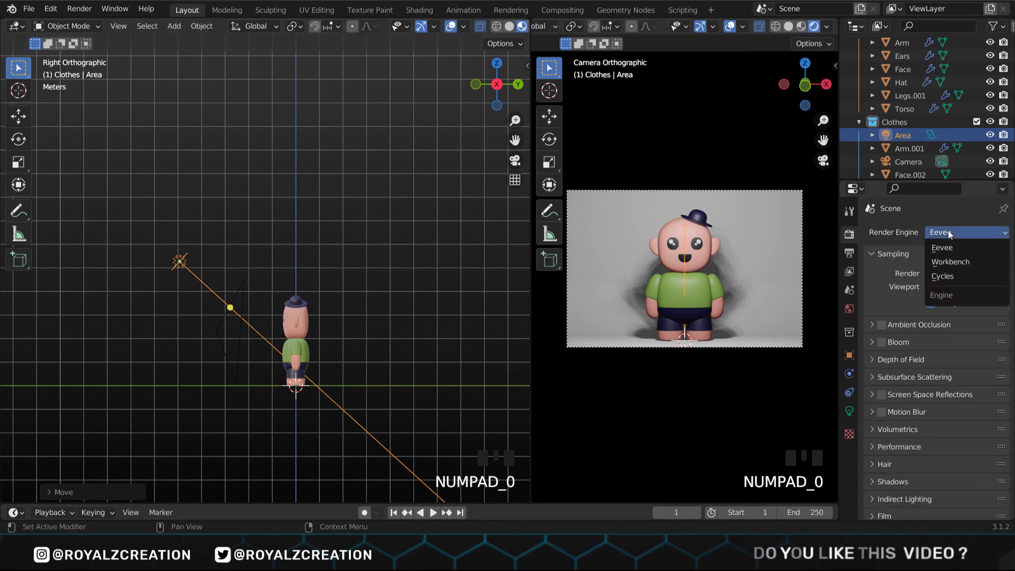
click(953, 293)
scroll(down, 3)
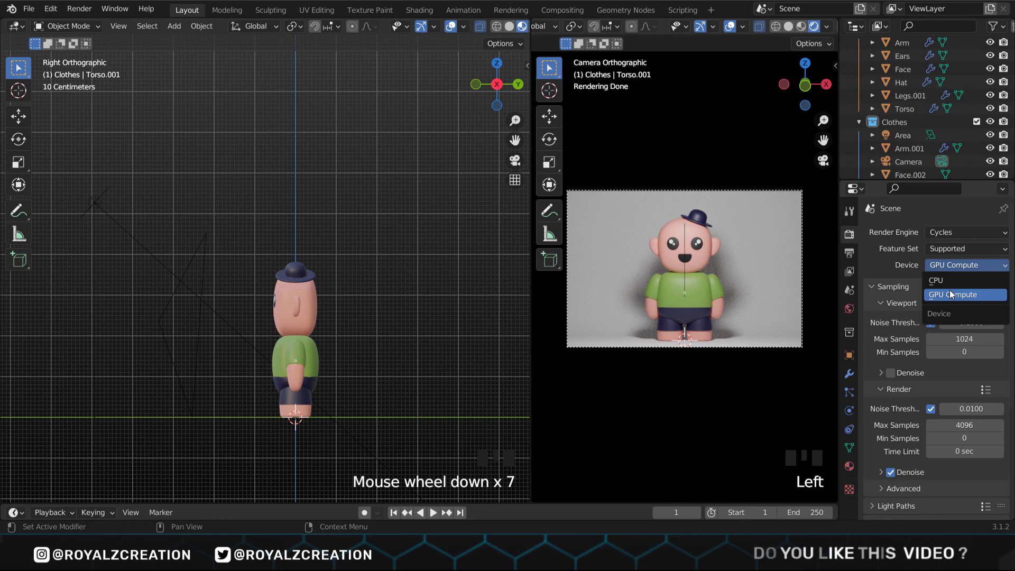
Position the spot light above the character's head and rotate it to aim downward
scroll(down, 3)
drag(374, 304, 332, 282)
drag(332, 281, 434, 354)
middle_click(434, 355)
key(r)
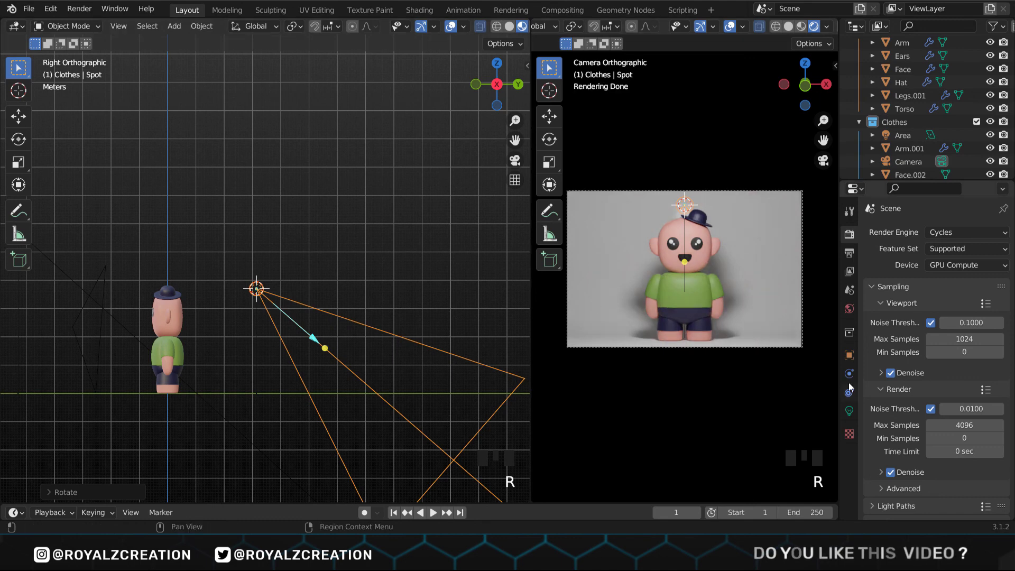